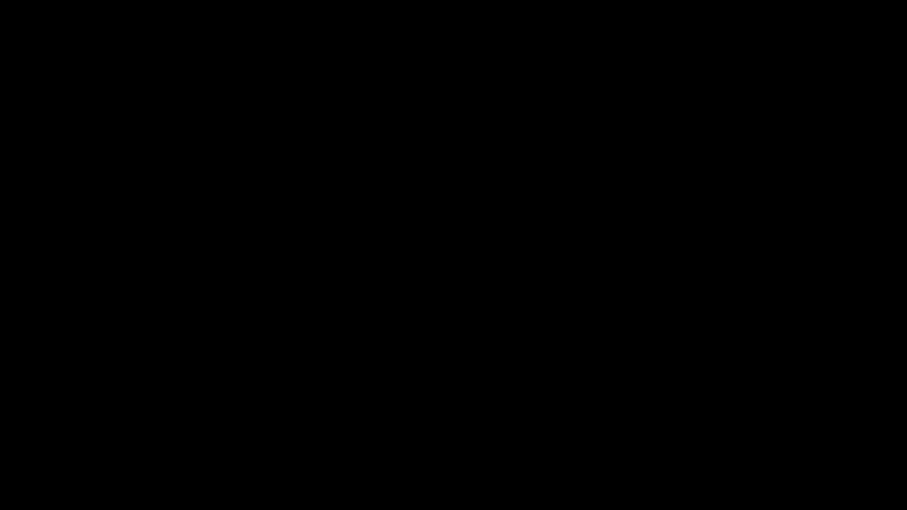
Unhide the tiger_objects collection so the tiger drawing shows behind the armature bones.
scroll(down, 3)
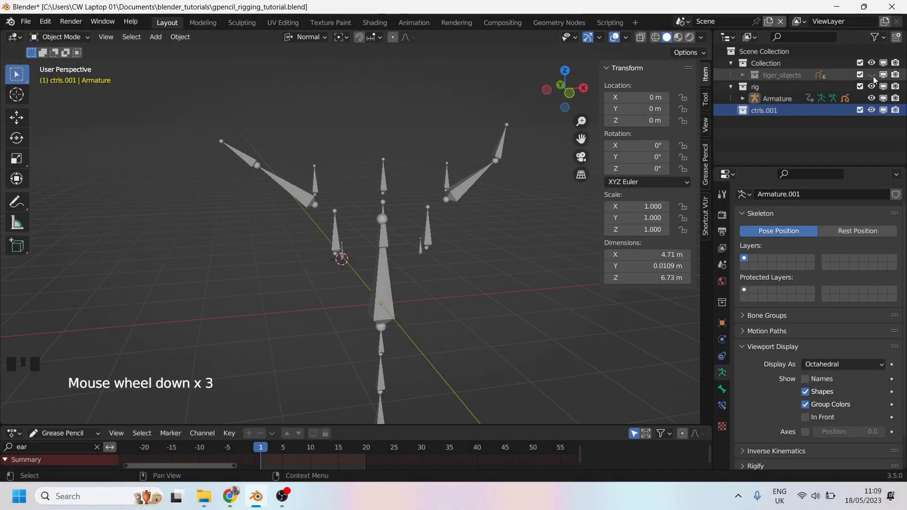
click(876, 78)
scroll(up, 3)
drag(398, 228, 368, 189)
scroll(down, 3)
drag(297, 192, 363, 231)
scroll(up, 3)
scroll(down, 3)
scroll(up, 3)
drag(331, 177, 344, 144)
scroll(up, 3)
scroll(down, 3)
scroll(up, 3)
scroll(down, 3)
scroll(up, 3)
drag(331, 127, 354, 118)
scroll(up, 3)
click(354, 118)
Move the head control object back to the origin with grab.
key(g)
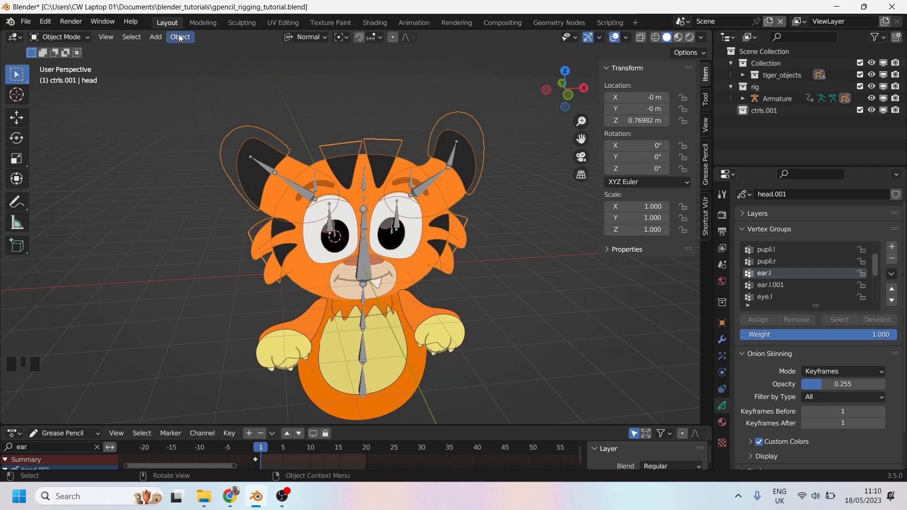
drag(185, 41, 322, 410)
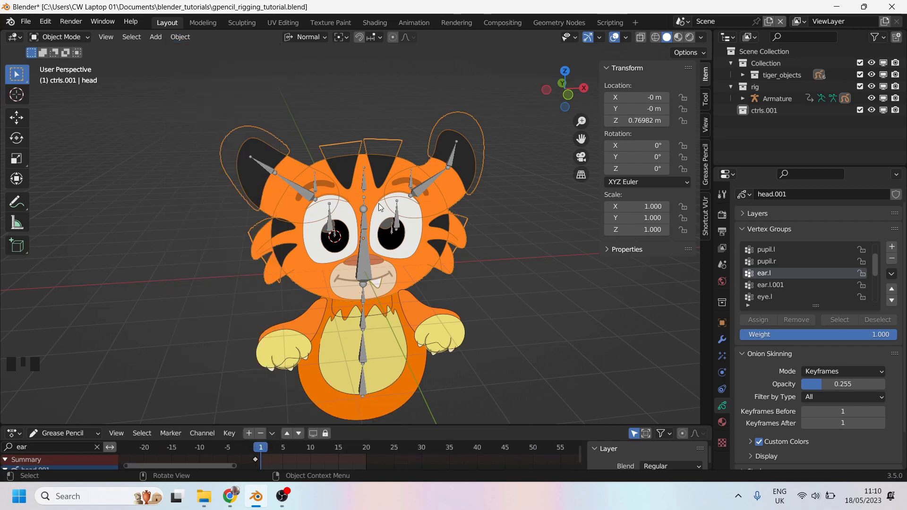
drag(324, 203, 421, 281)
click(422, 281)
Turn the view to the tiger's front and start moving the paw control beside the paw.
drag(372, 258, 354, 253)
scroll(up, 3)
drag(350, 259, 304, 258)
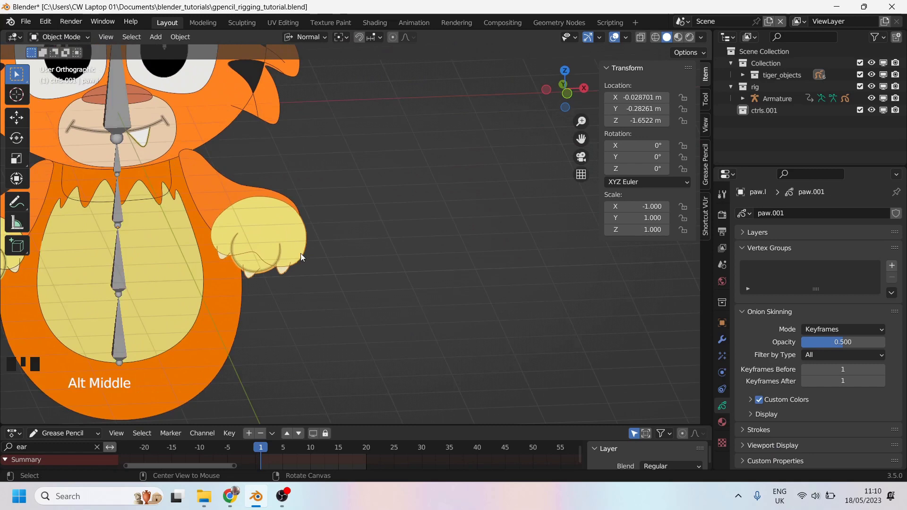
middle_click(373, 252)
key(g)
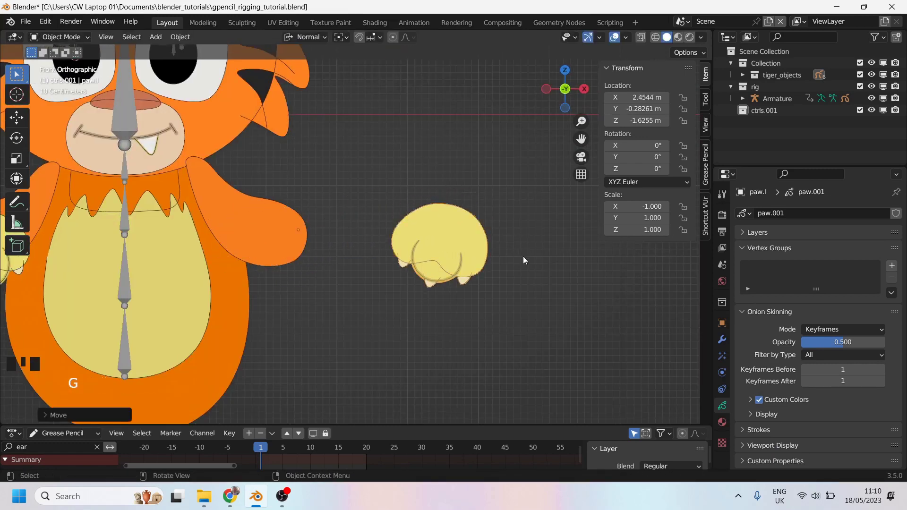
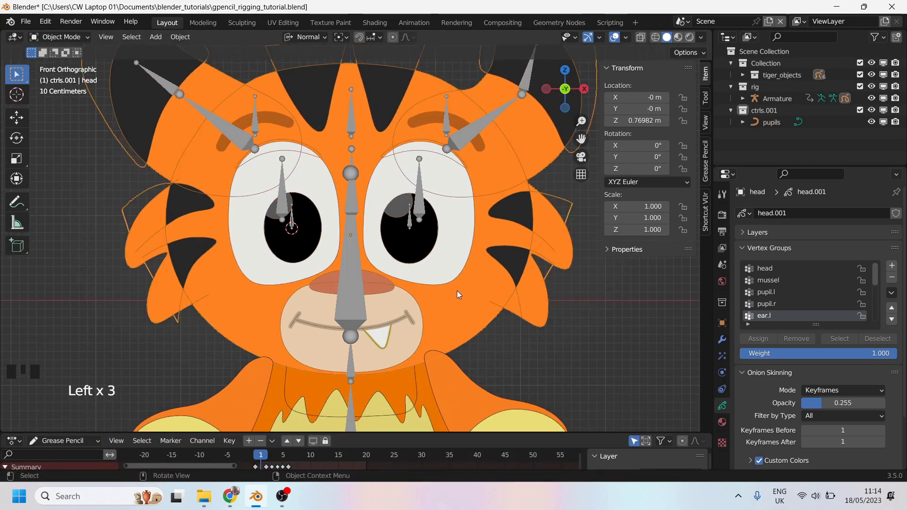
Hide the head drawing and select the pupils curve around the exposed eyes.
key(h)
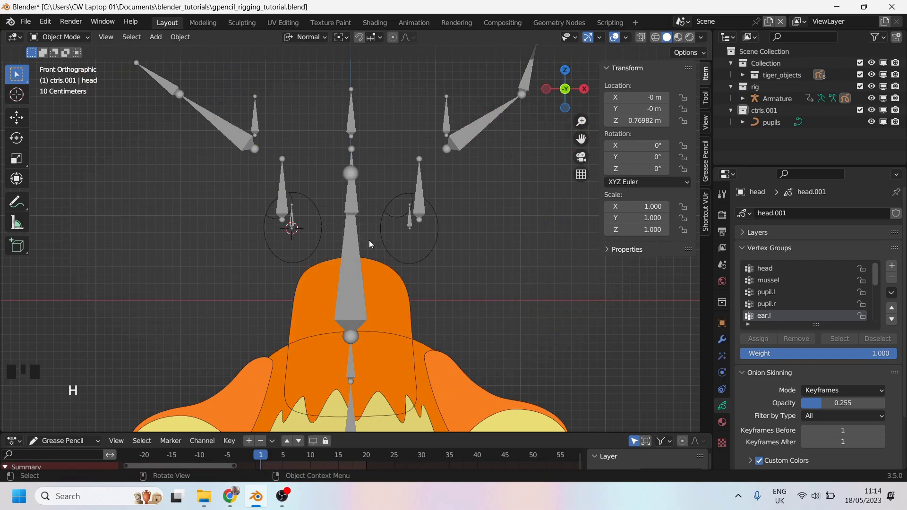
scroll(up, 3)
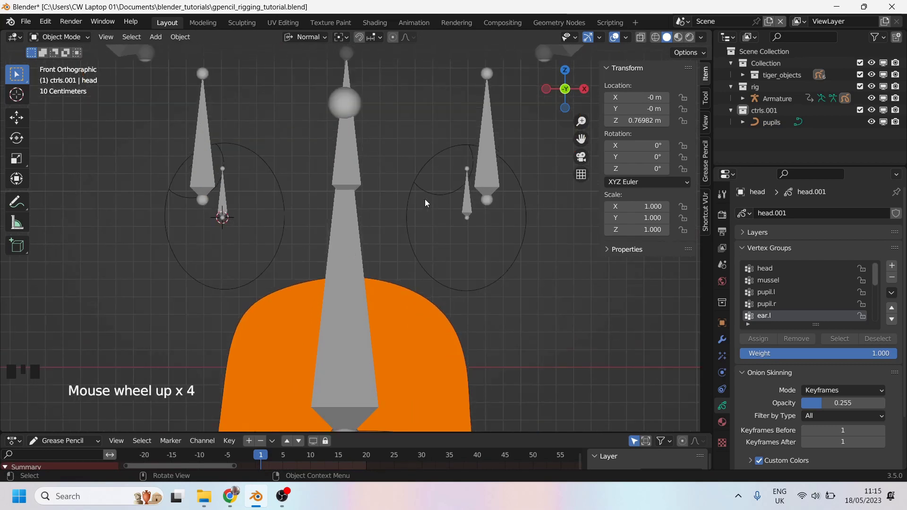
click(425, 170)
scroll(down, 3)
drag(312, 228, 301, 229)
scroll(up, 3)
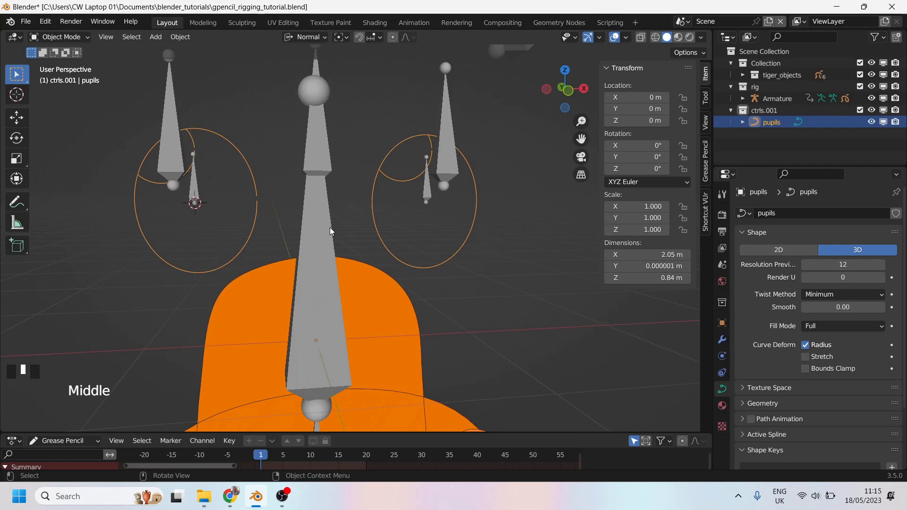
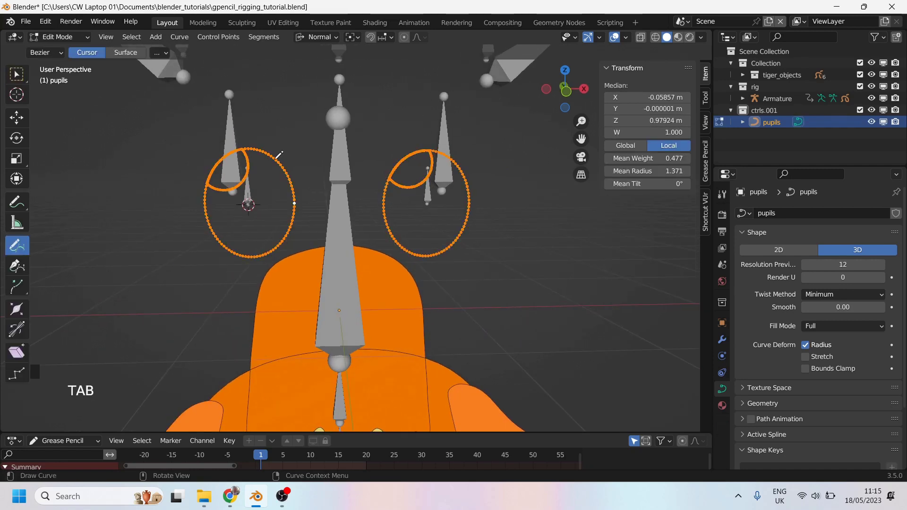
click(19, 78)
In Edit Mode on pupils, select the right eye loop and separate it into its own object.
key(Tab)
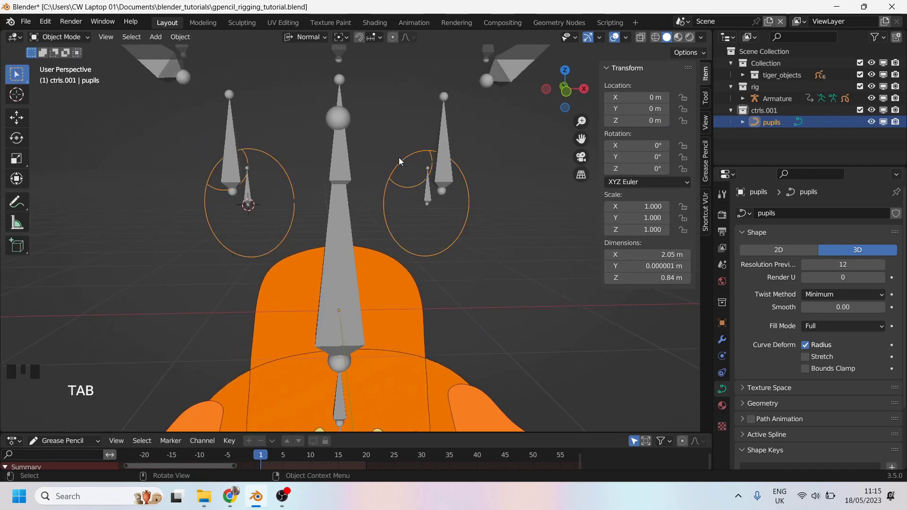
key(Tab)
click(21, 78)
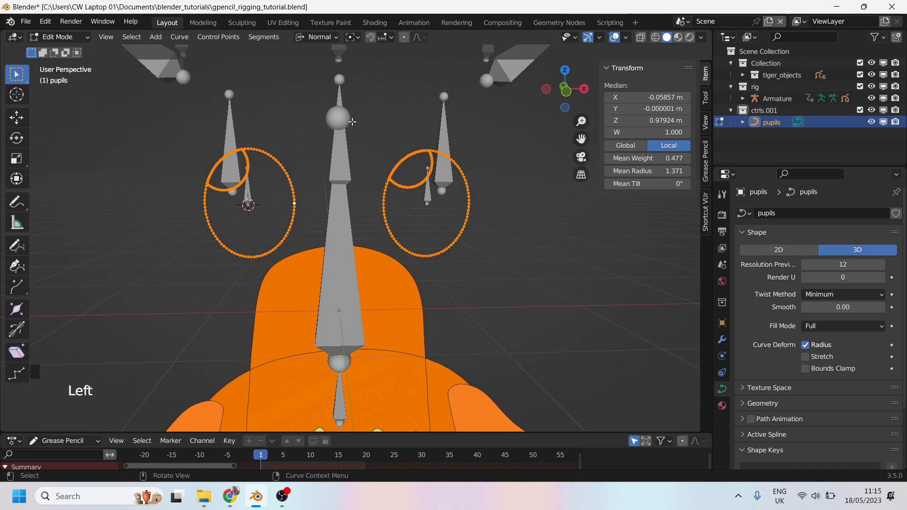
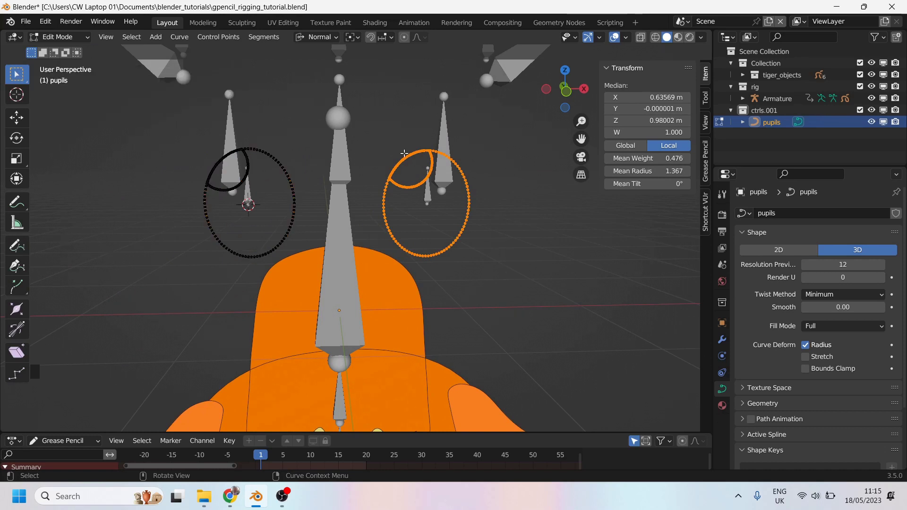
key(p)
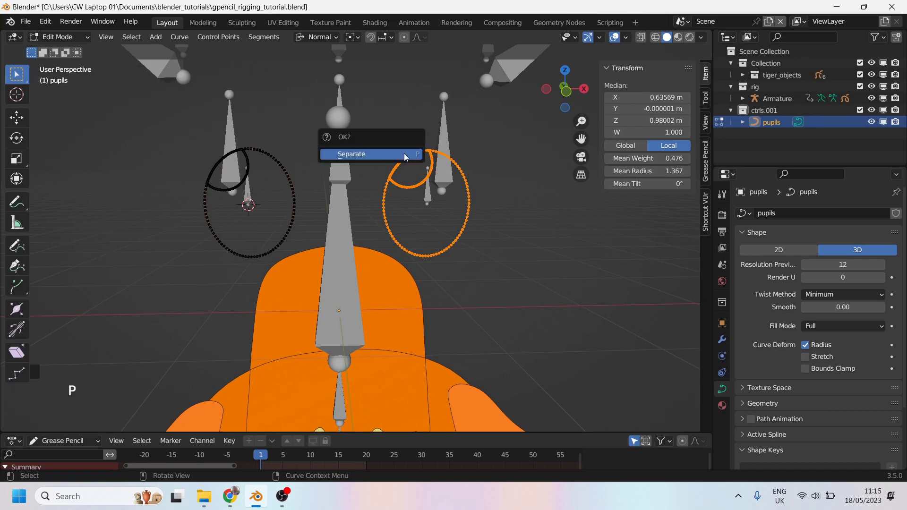
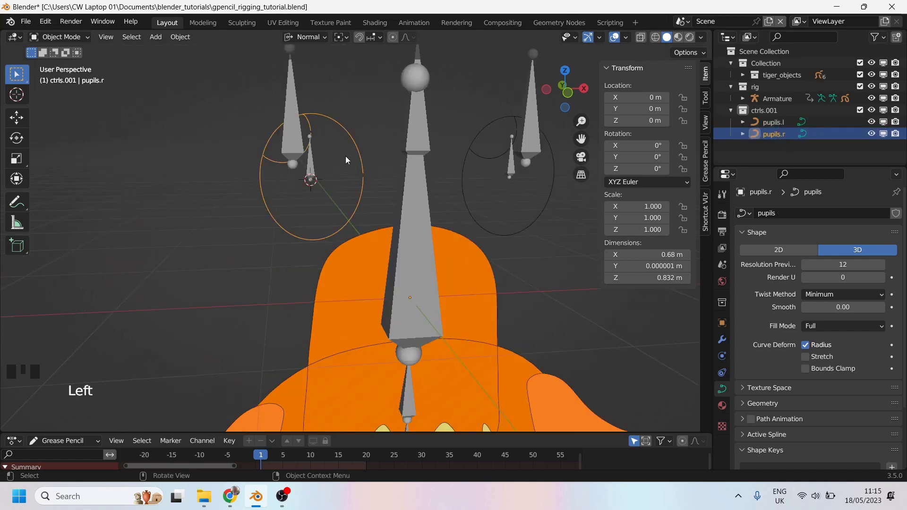
Assign pupils.r as the pupil.r bone's custom shape and rotate it -90° on X.
key(r)
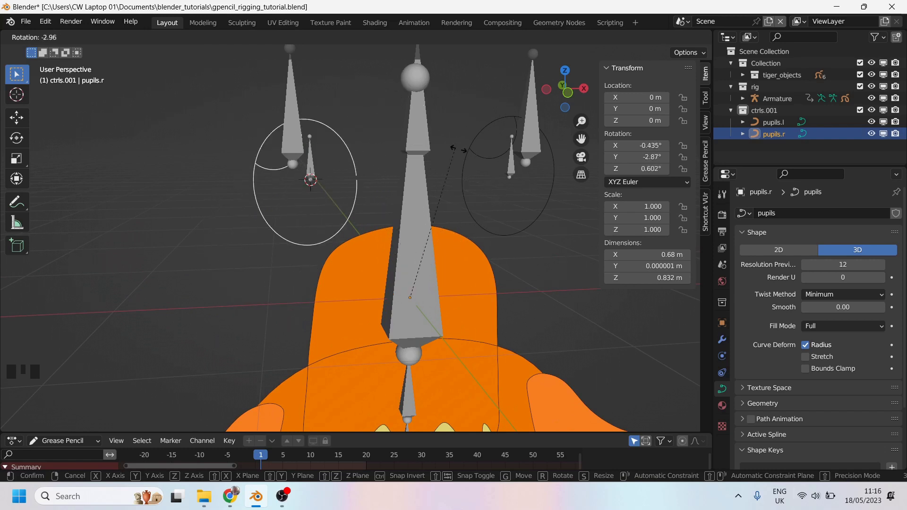
drag(331, 190, 417, 240)
scroll(up, 3)
click(391, 229)
drag(473, 247, 777, 249)
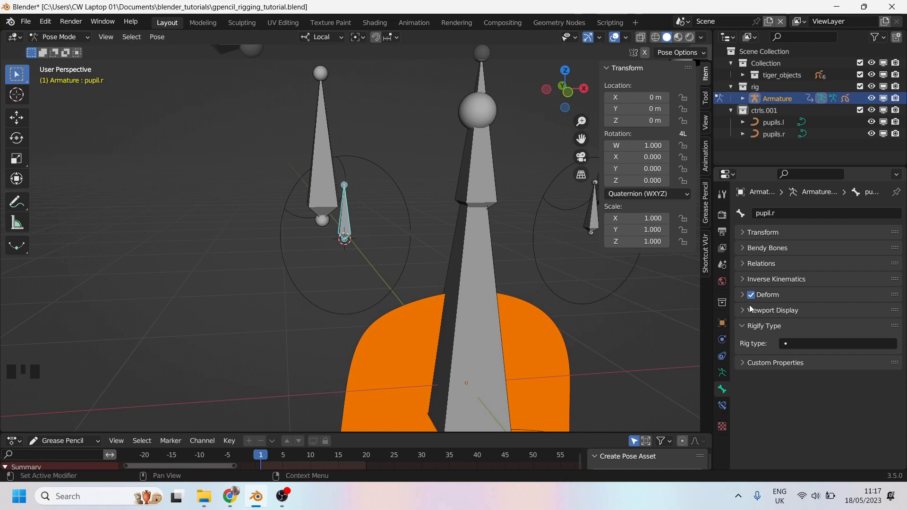
drag(750, 311, 776, 319)
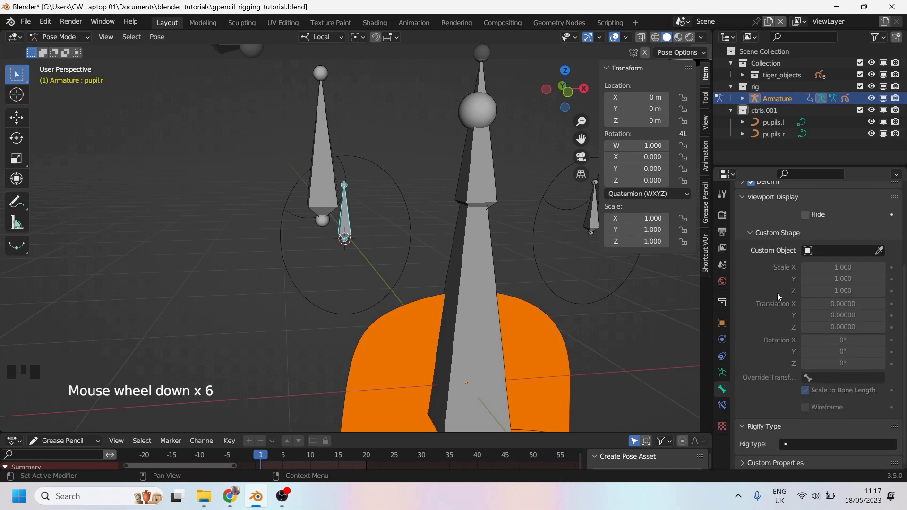
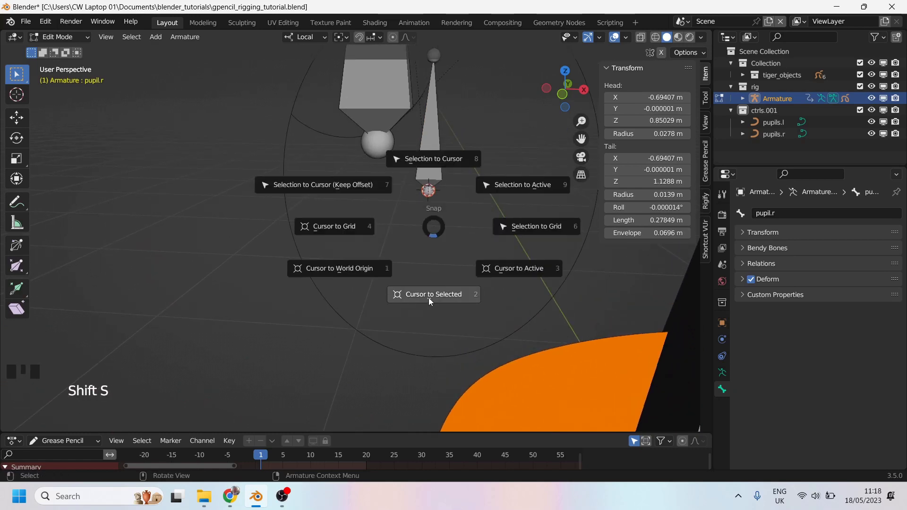
Snap the 3D cursor to the pupil.r bone head and select the pupils.r curve.
scroll(down, 3)
drag(342, 244, 372, 271)
scroll(up, 3)
drag(363, 258, 358, 270)
scroll(down, 3)
click(380, 241)
click(380, 245)
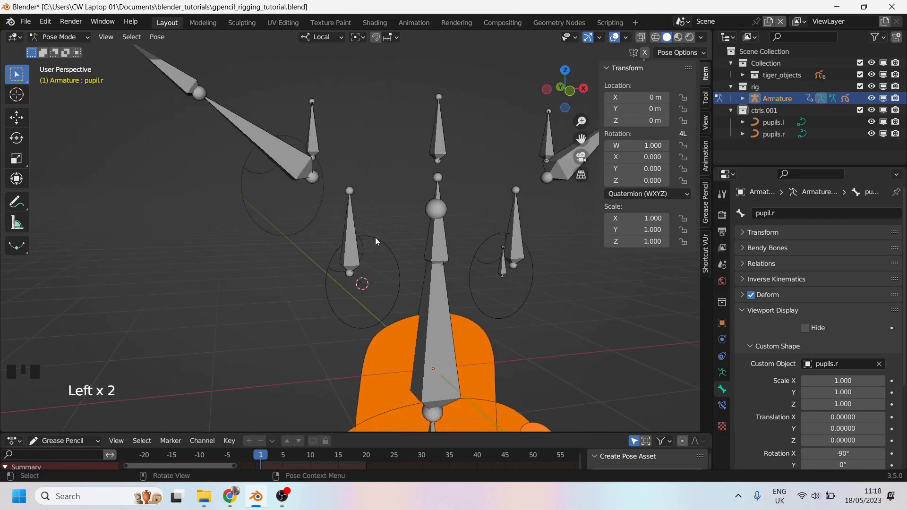
key(ctrl+Tab)
click(378, 241)
Move pupils.r to the cursor at X -0.69407 m, Z 0.85029 m.
scroll(up, 3)
drag(399, 218, 429, 324)
drag(276, 260, 364, 197)
scroll(down, 3)
drag(434, 251, 429, 287)
scroll(up, 3)
drag(391, 285, 370, 234)
Give the pupil.l bone the pupils.l curve as its custom shape.
key(ctrl+Tab)
click(377, 236)
drag(828, 357, 792, 391)
middle_click(791, 391)
scroll(down, 3)
click(809, 432)
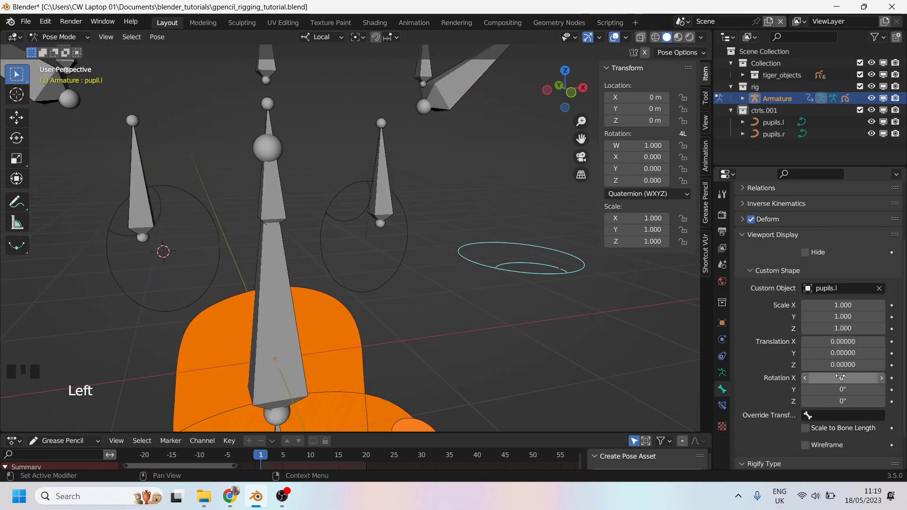
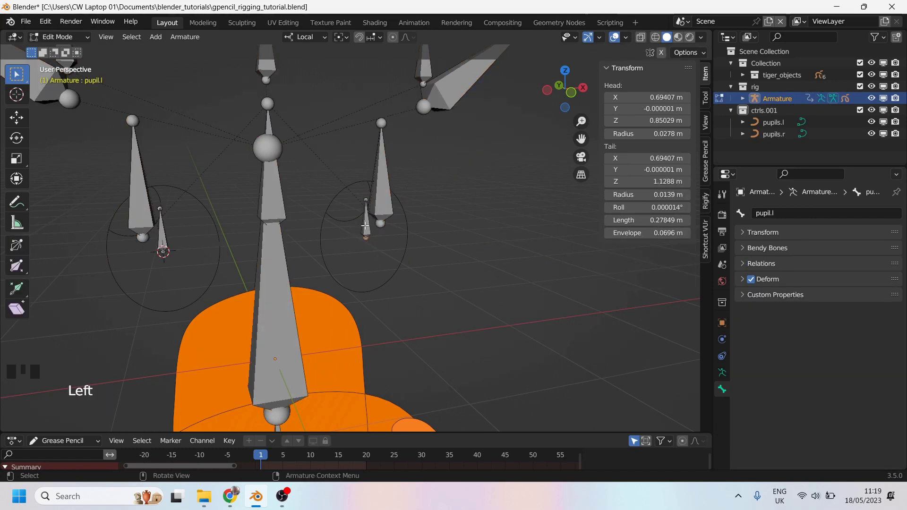
Snap the 3D cursor to the pupil.l bone and move pupils.l to it at X 0.69407 m, Z 0.85029 m.
key(shift+s)
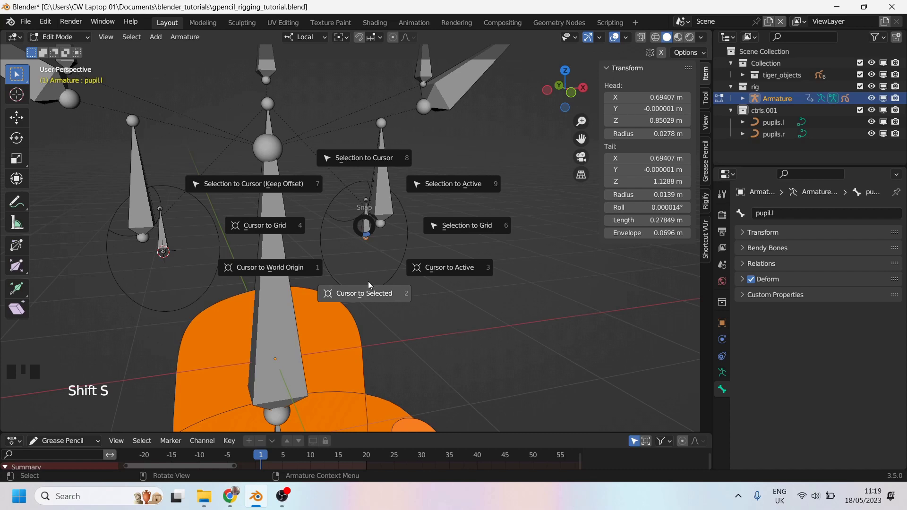
key(Tab)
click(400, 206)
drag(402, 206, 458, 218)
click(458, 219)
scroll(down, 3)
drag(380, 241, 329, 200)
scroll(up, 3)
drag(370, 227, 340, 258)
scroll(down, 3)
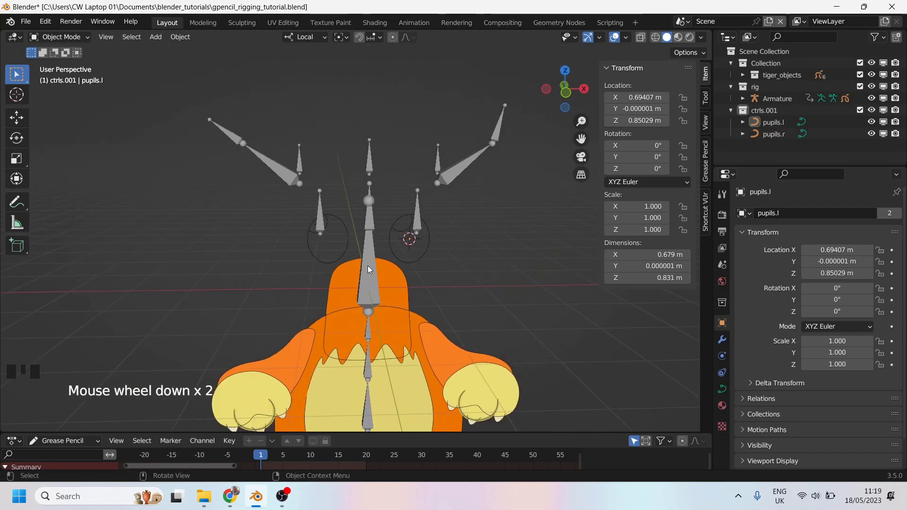
scroll(up, 3)
click(374, 154)
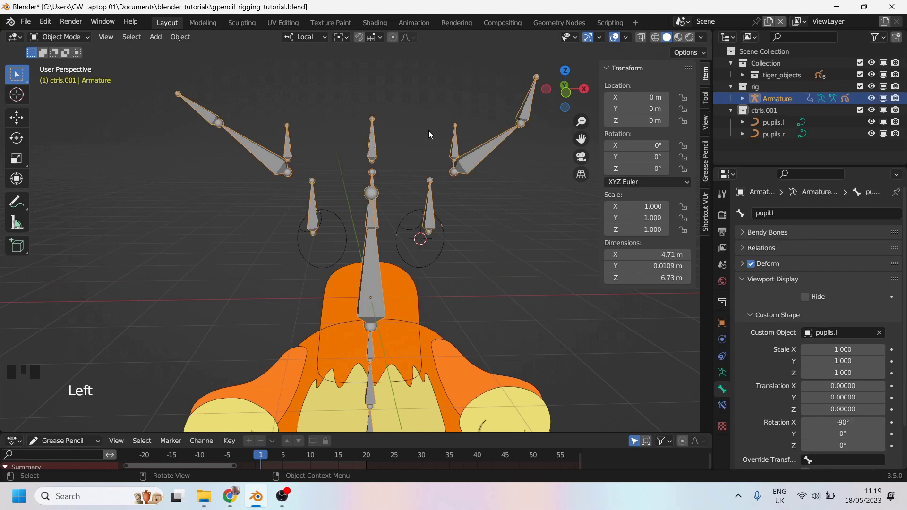
scroll(down, 3)
scroll(up, 3)
drag(356, 214, 361, 201)
scroll(down, 3)
click(493, 222)
drag(320, 141, 357, 213)
scroll(up, 3)
drag(419, 215, 303, 202)
scroll(down, 3)
drag(359, 217, 303, 254)
scroll(up, 3)
scroll(down, 3)
drag(300, 259, 487, 222)
drag(369, 215, 516, 114)
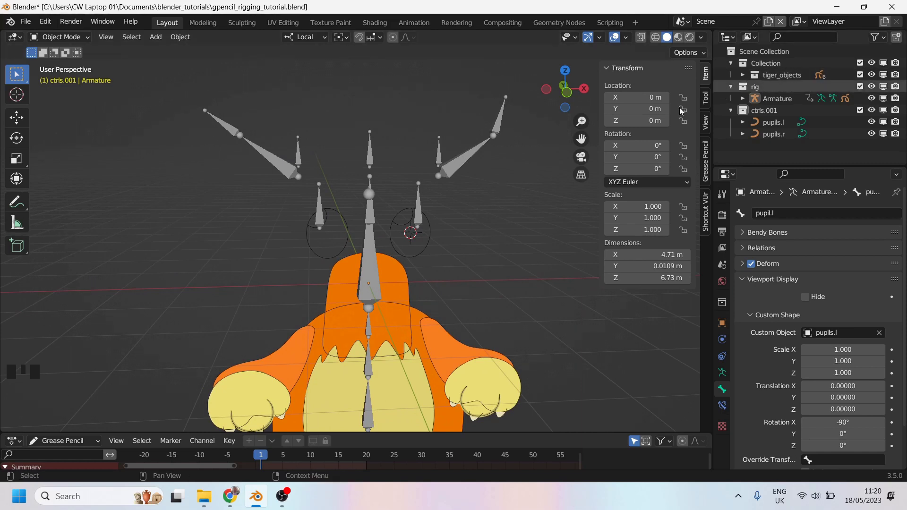
scroll(down, 3)
Expand the tiger collection and unhide the head drawing with Alt+H.
scroll(up, 3)
click(748, 77)
scroll(down, 3)
scroll(up, 3)
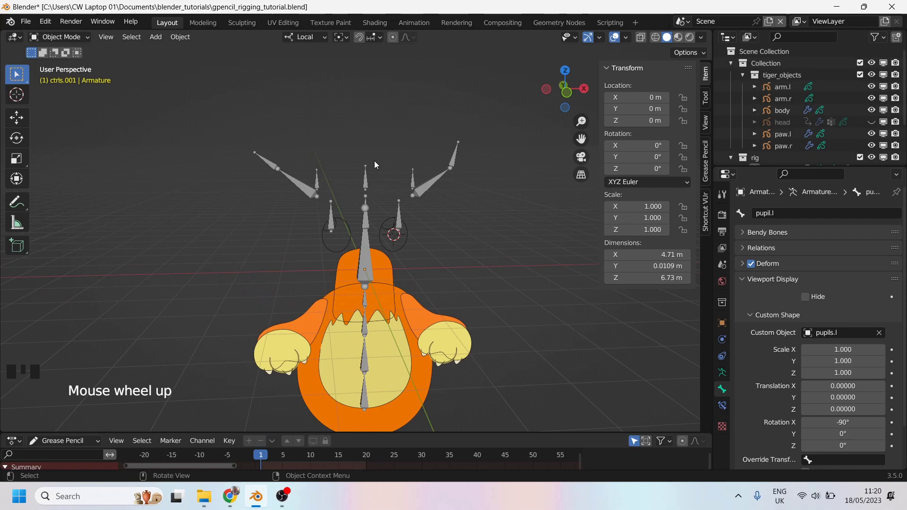
click(373, 156)
key(alt+h)
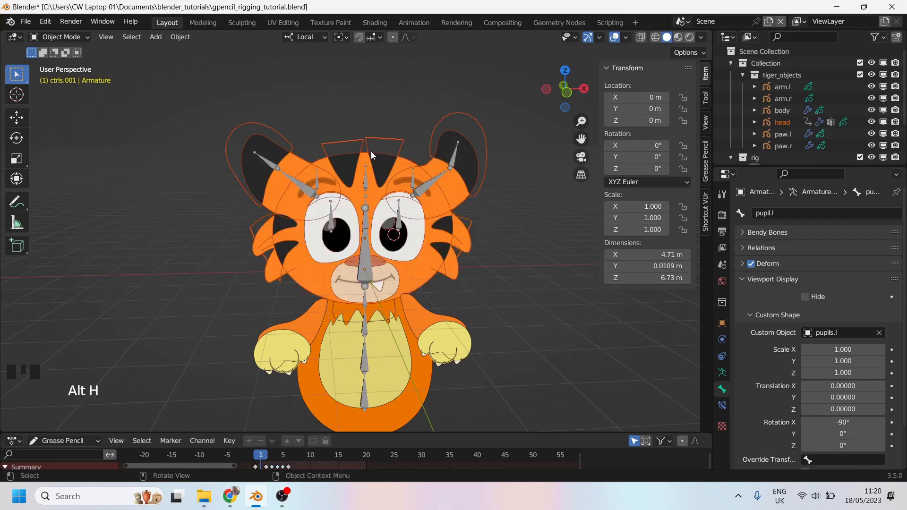
Undo the unhide, then show the head drawing again from the Outliner.
scroll(down, 3)
scroll(up, 3)
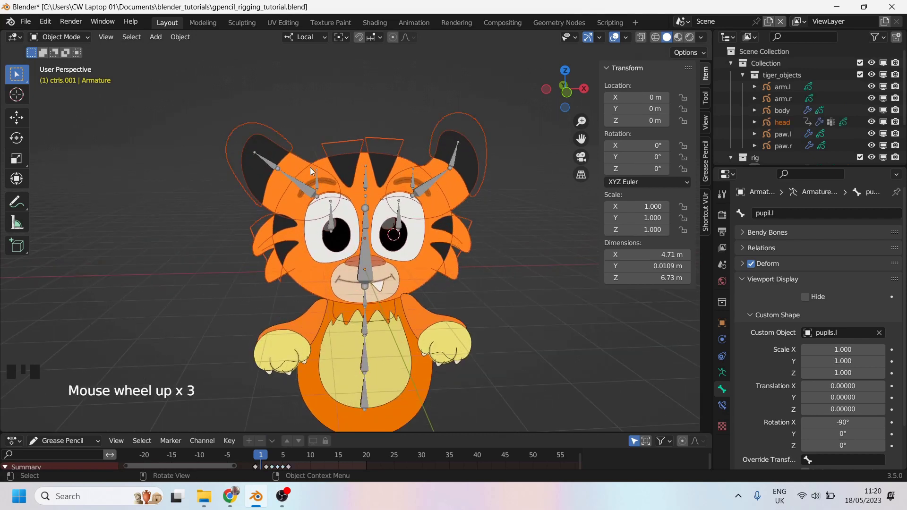
key(ctrl+z)
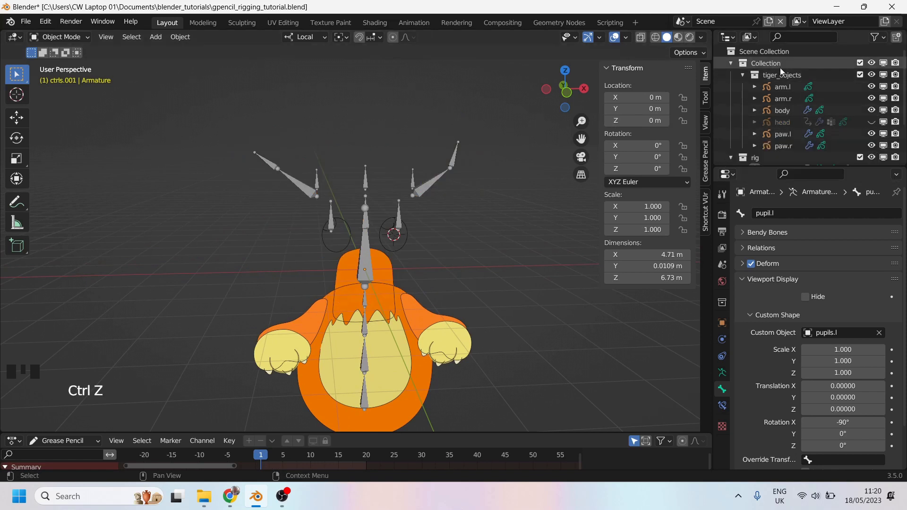
click(877, 124)
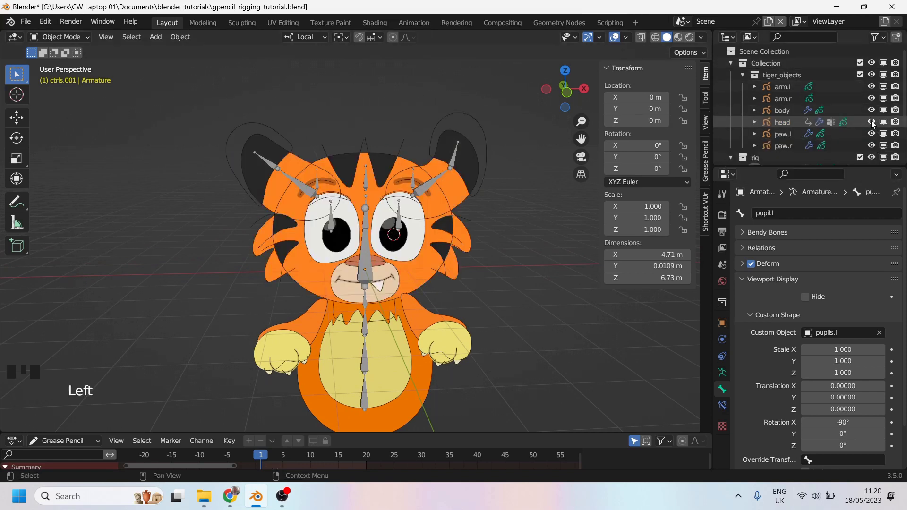
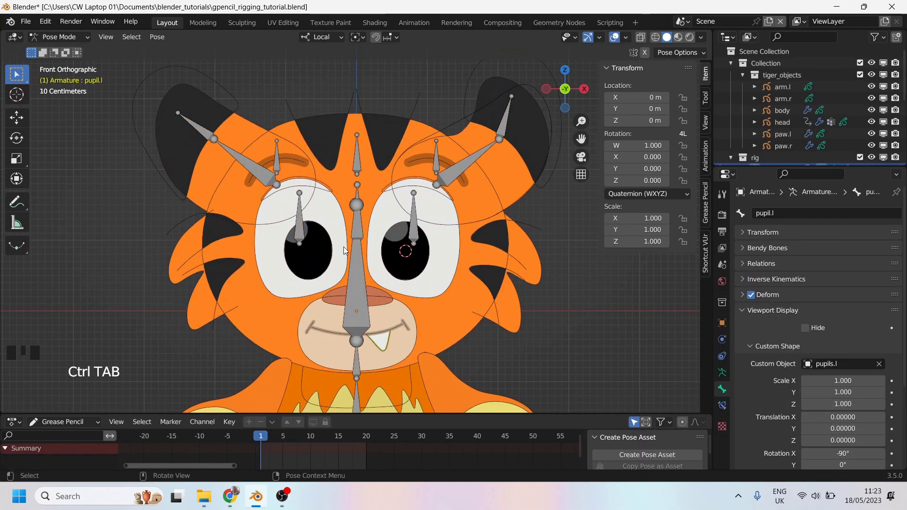
Zoom in on the face and select the brow.r bone in Pose Mode.
scroll(up, 3)
middle_click(302, 228)
click(298, 201)
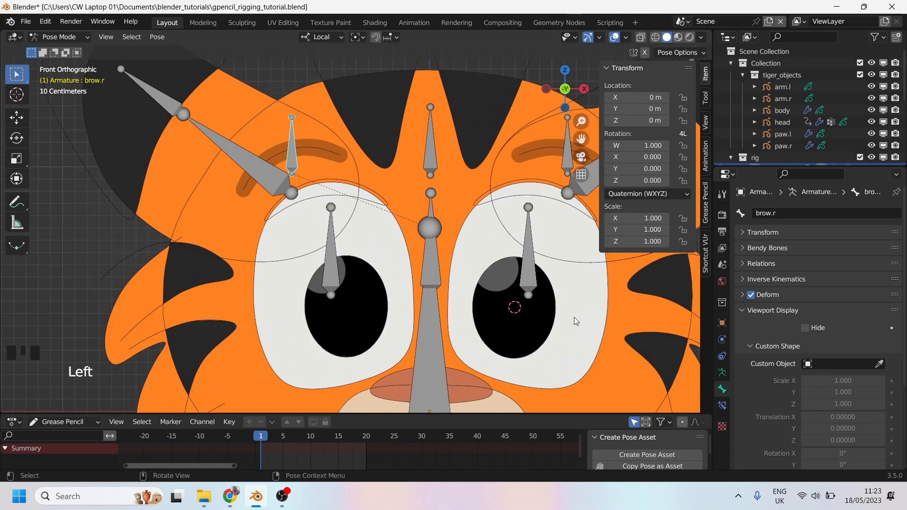
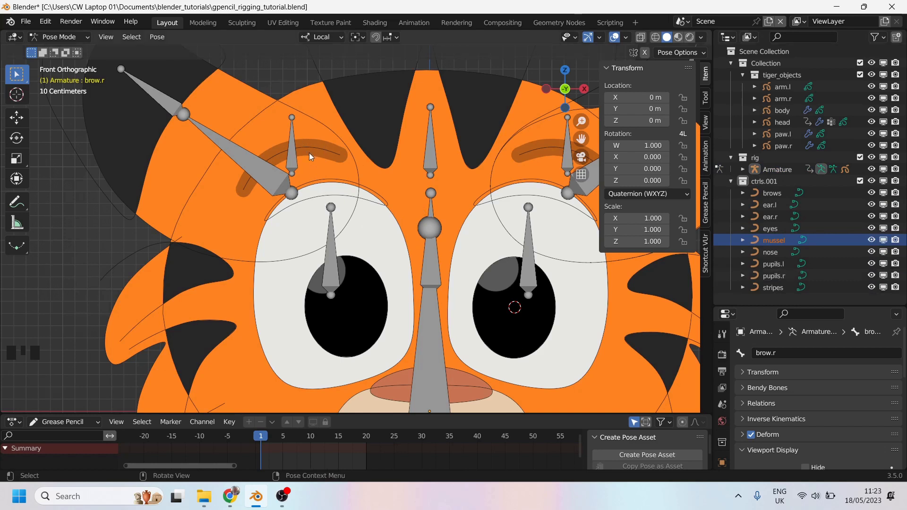
Separate the right brow from the brows curve into its own object.
click(299, 148)
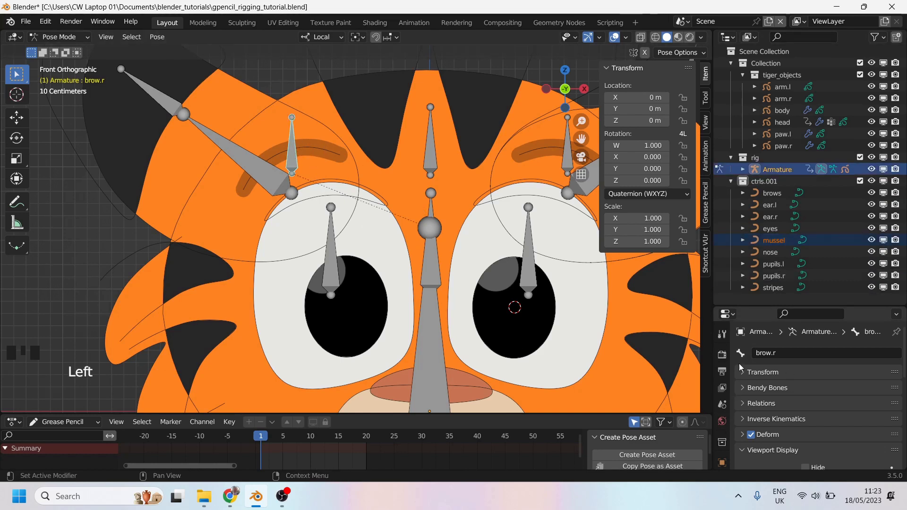
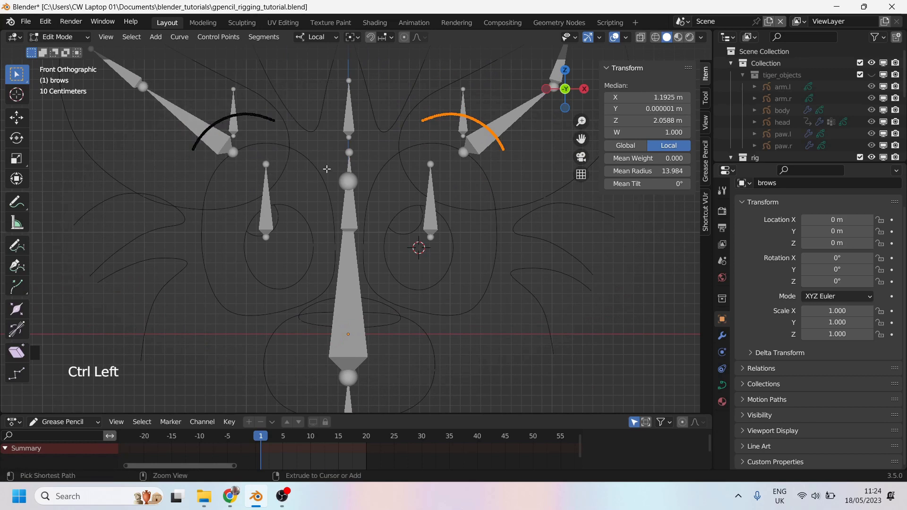
key(p)
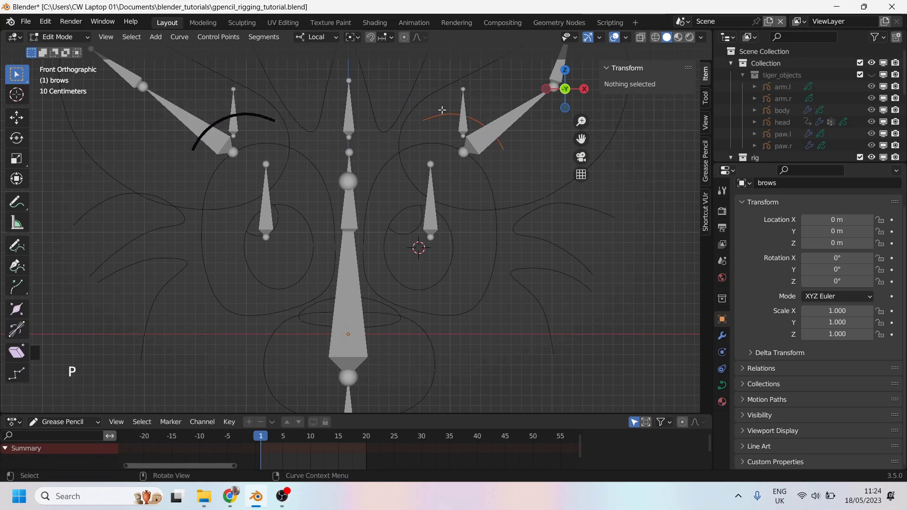
key(Tab)
Rename the separated brow object to brows.r, dropping the number suffix.
click(449, 117)
key(F2)
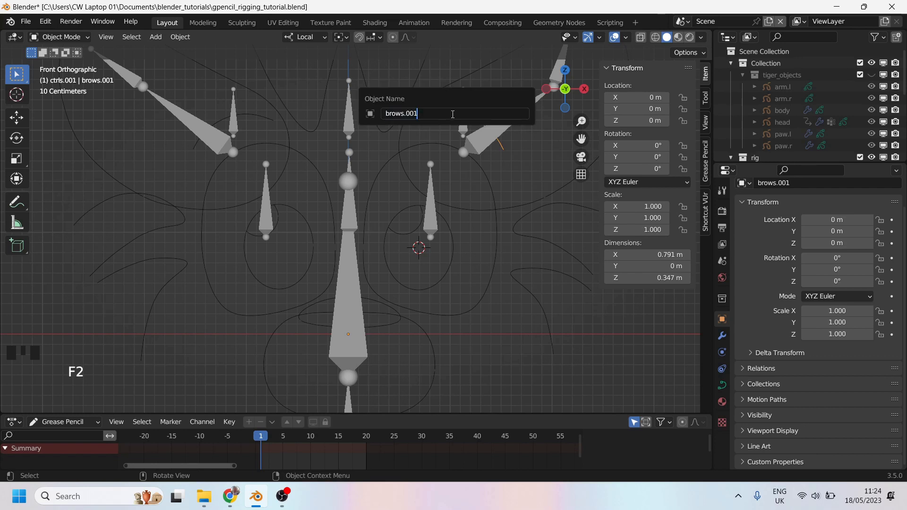
key(BackSpace)
key(BackSpace)
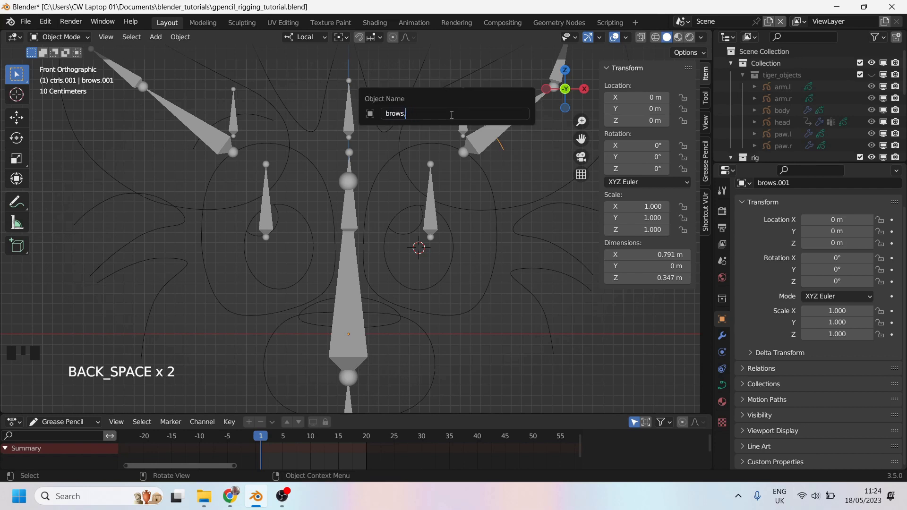
key(F2)
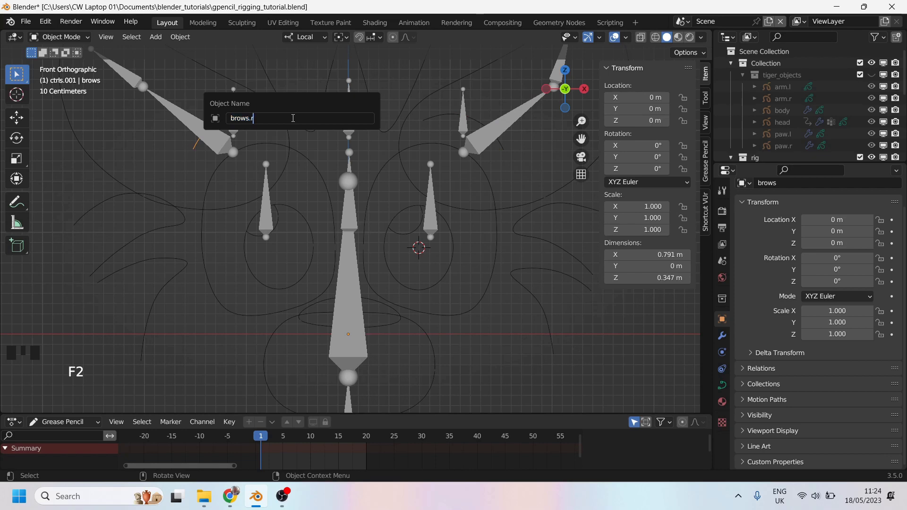
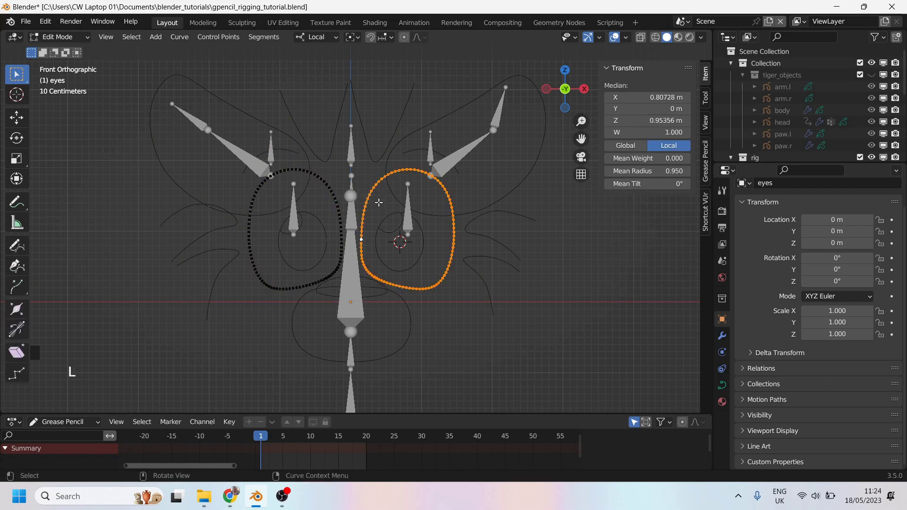
Separate the right eye outline and rename it without the number suffix.
key(p)
key(Tab)
click(390, 179)
key(F2)
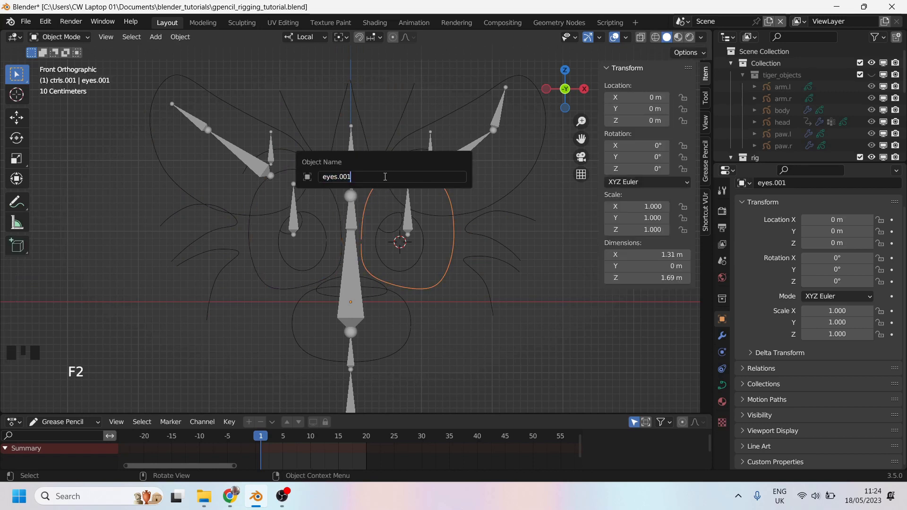
key(BackSpace)
key(BackSpace)
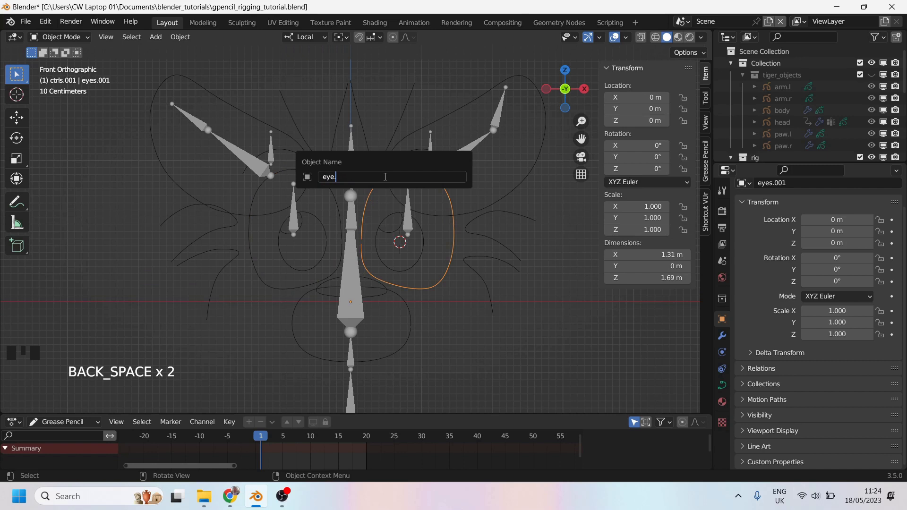
Select the other eye outline and start renaming it.
click(327, 178)
key(F2)
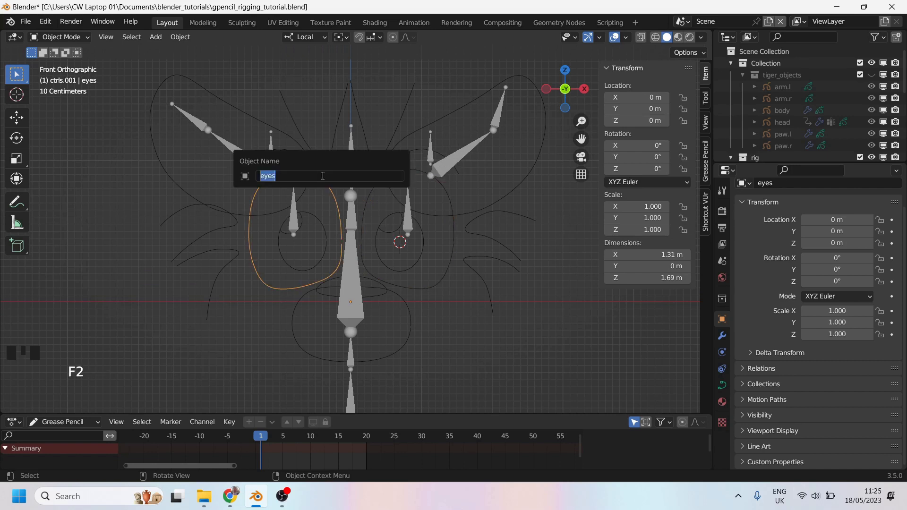
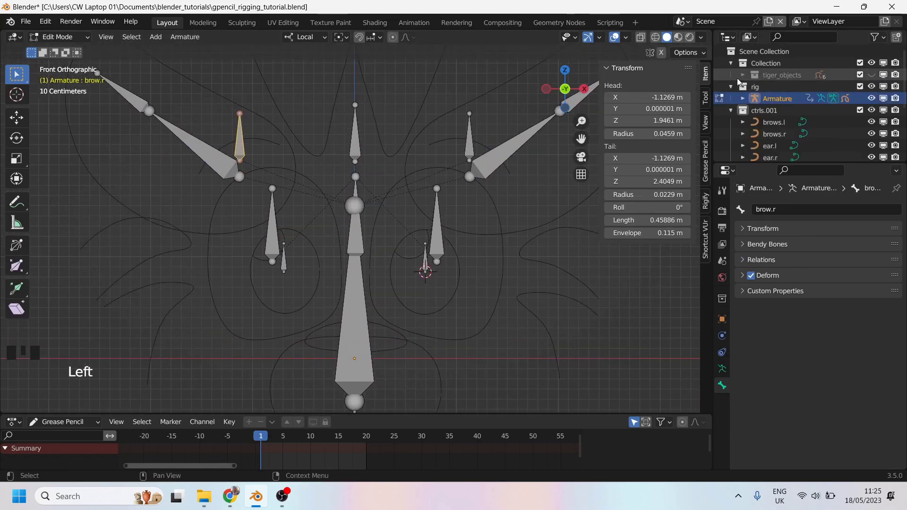
Give the brow.l bone the brows.l curve as its custom shape.
click(736, 63)
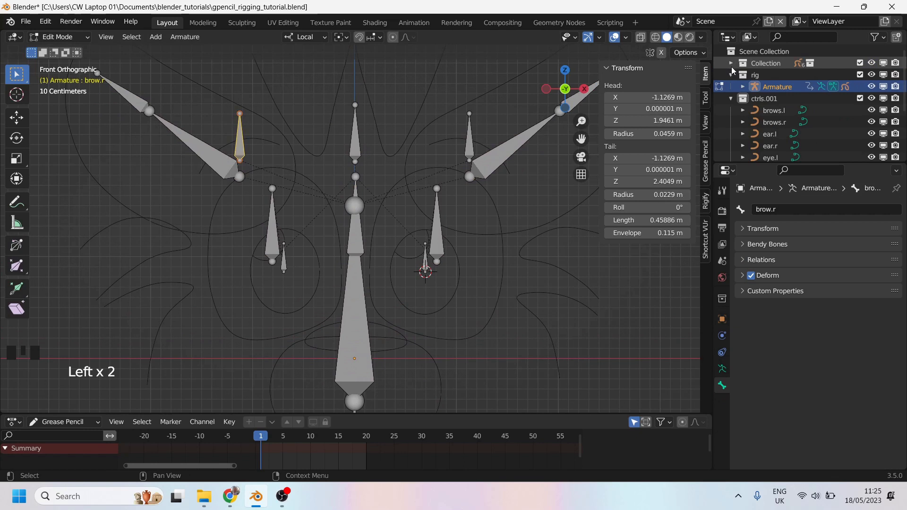
scroll(down, 3)
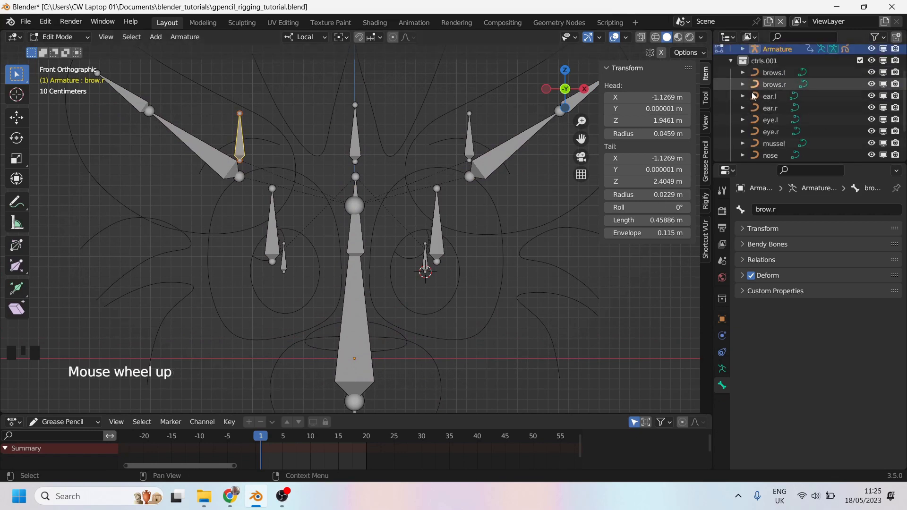
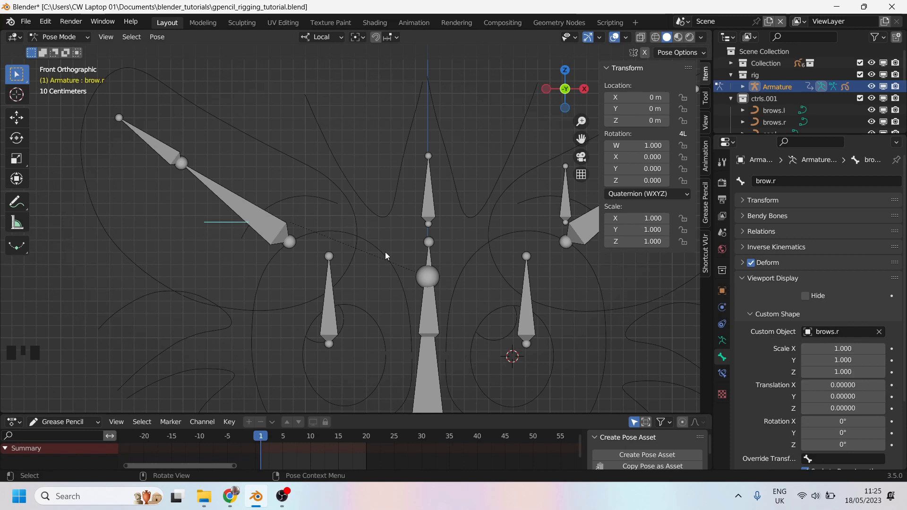
middle_click(531, 228)
click(474, 188)
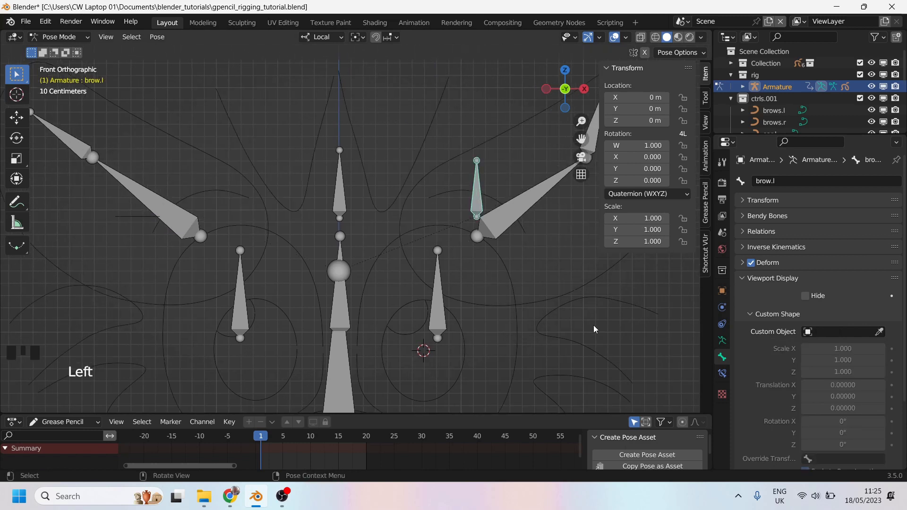
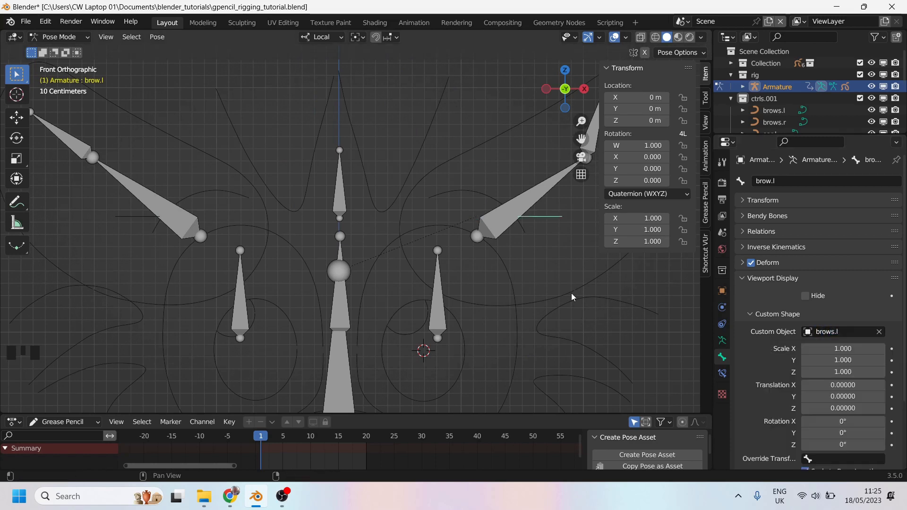
Give the eye.r bone the eye.r curve as its custom shape via the eyedropper.
scroll(down, 3)
drag(428, 248, 374, 246)
scroll(up, 3)
drag(392, 291, 384, 232)
scroll(up, 3)
click(289, 162)
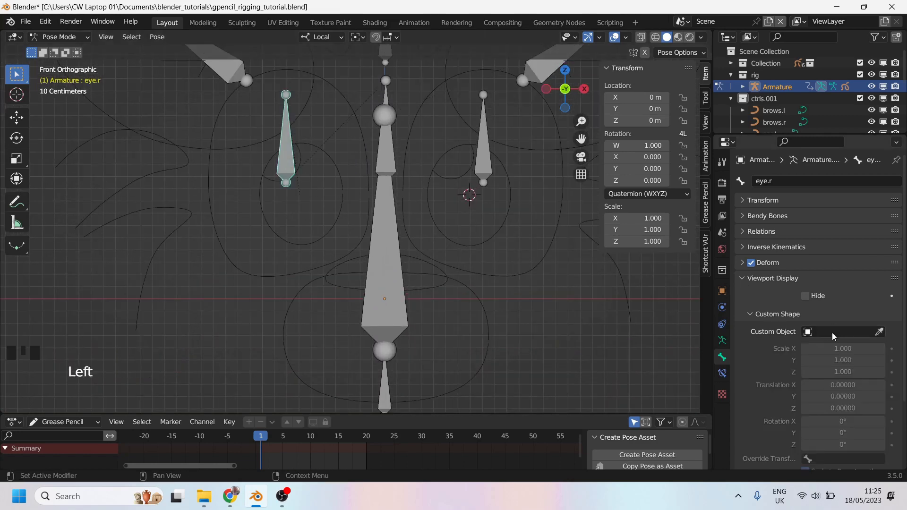
drag(835, 336, 789, 364)
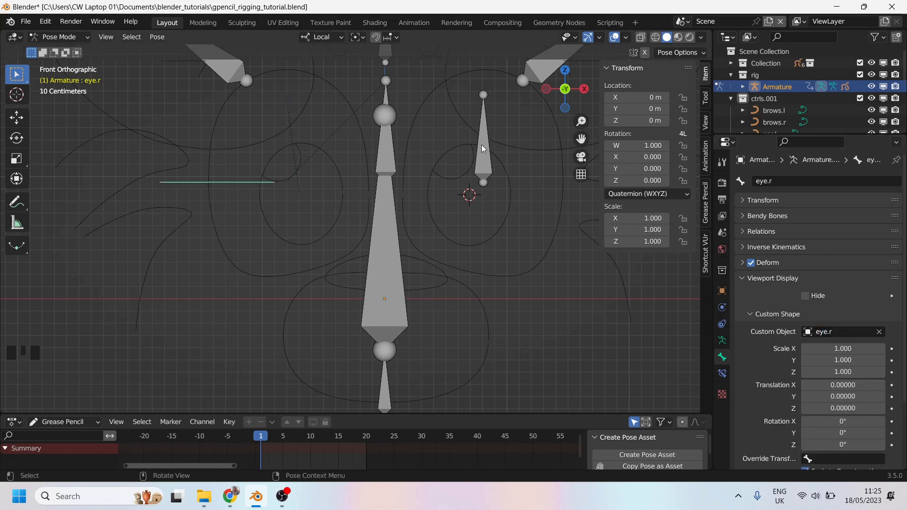
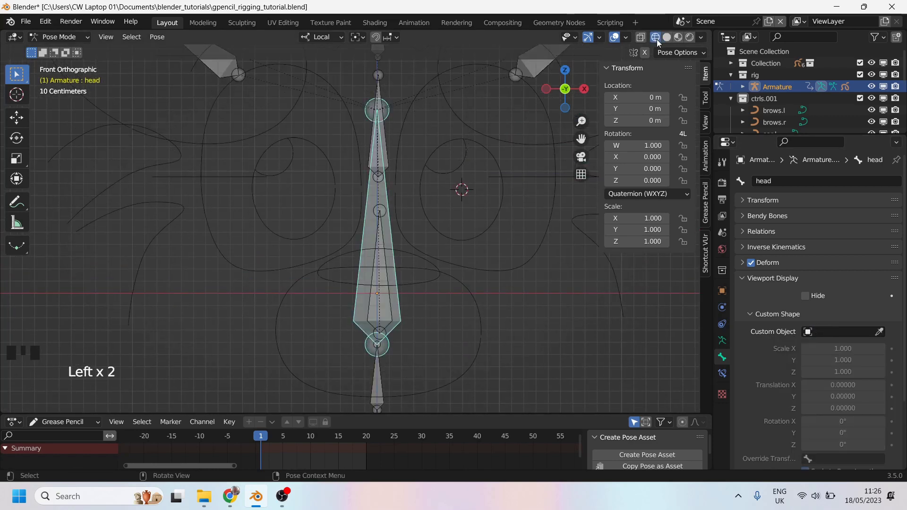
Assign the mussel curve as the mussel bone's custom shape, shown as a horizontal control line.
click(392, 307)
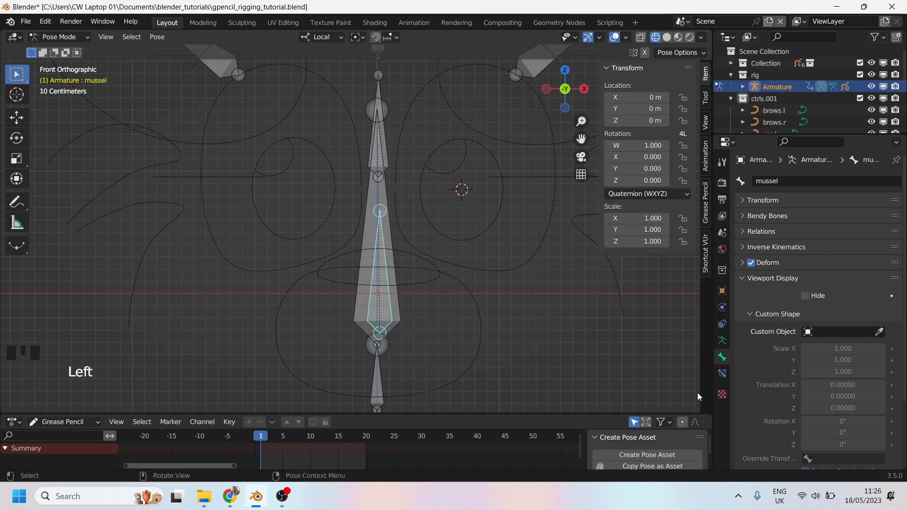
drag(827, 335, 397, 301)
scroll(down, 3)
drag(361, 251, 362, 270)
scroll(up, 3)
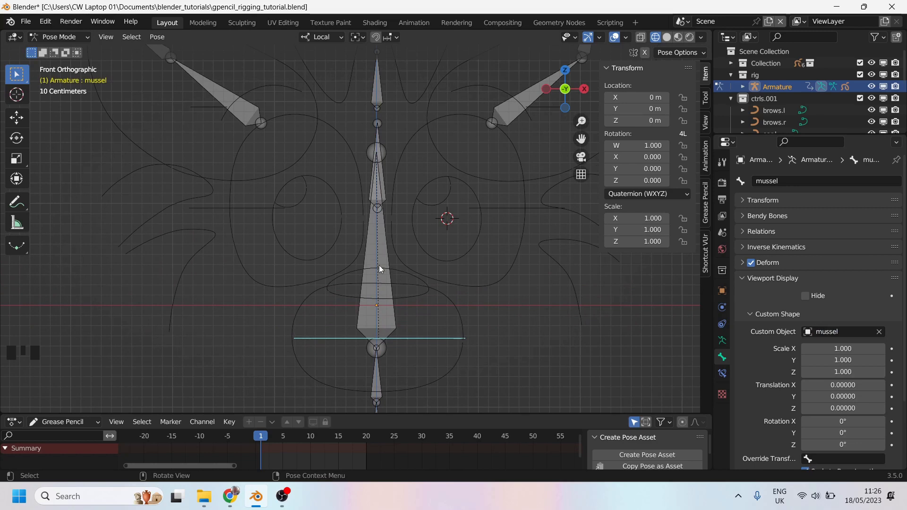
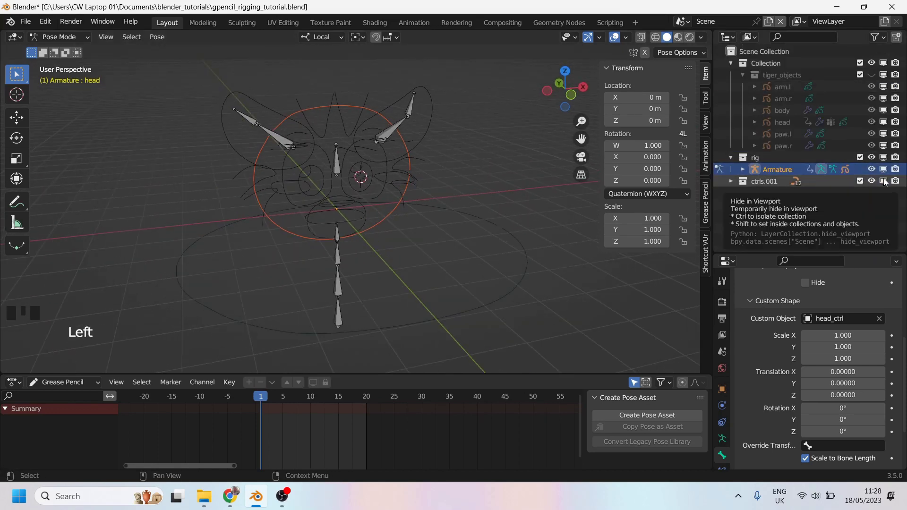
Hide the ctrls.001 collection in the viewport so only the bone shapes show.
click(890, 182)
drag(353, 213, 399, 205)
scroll(up, 3)
drag(399, 187, 363, 178)
scroll(up, 3)
middle_click(357, 187)
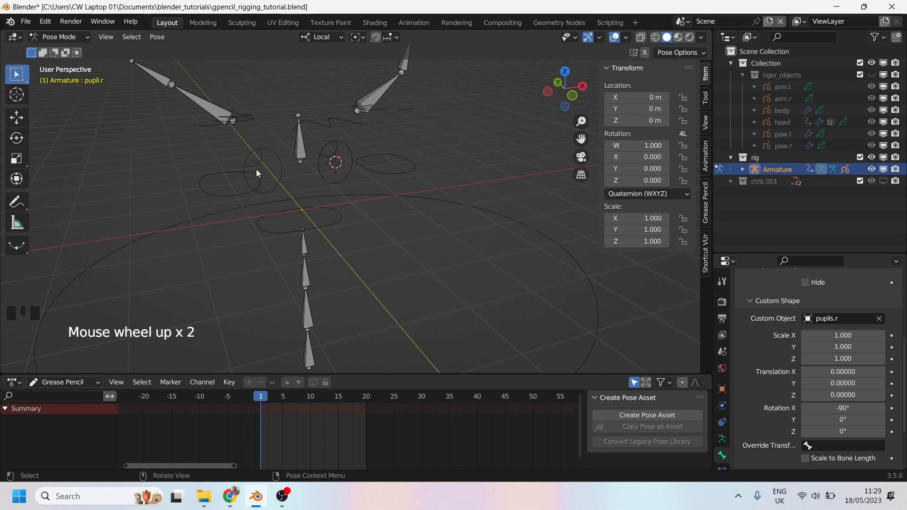
Assign custom shapes to the eye, pupil and mussel bones.
click(236, 202)
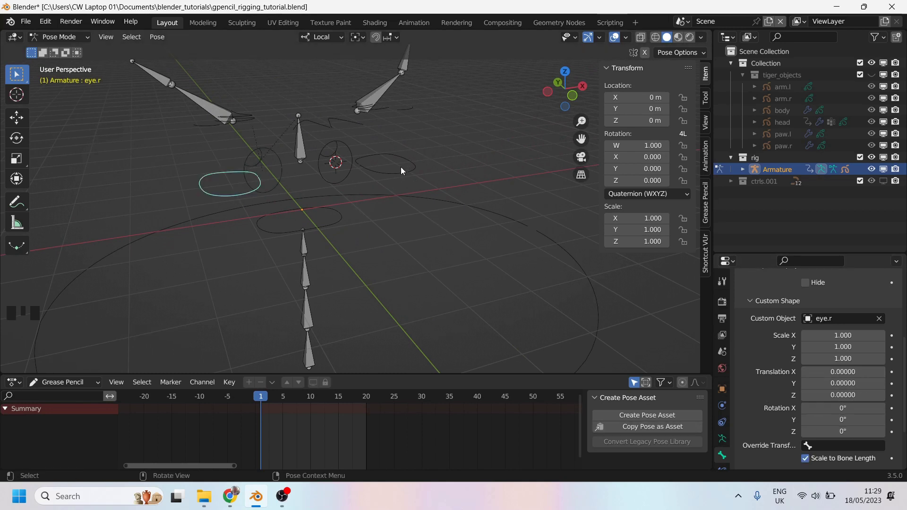
click(401, 176)
drag(310, 205, 285, 153)
click(285, 154)
drag(312, 191, 406, 117)
click(406, 117)
drag(277, 163, 211, 160)
drag(211, 160, 242, 213)
drag(242, 213, 293, 205)
click(293, 204)
scroll(down, 3)
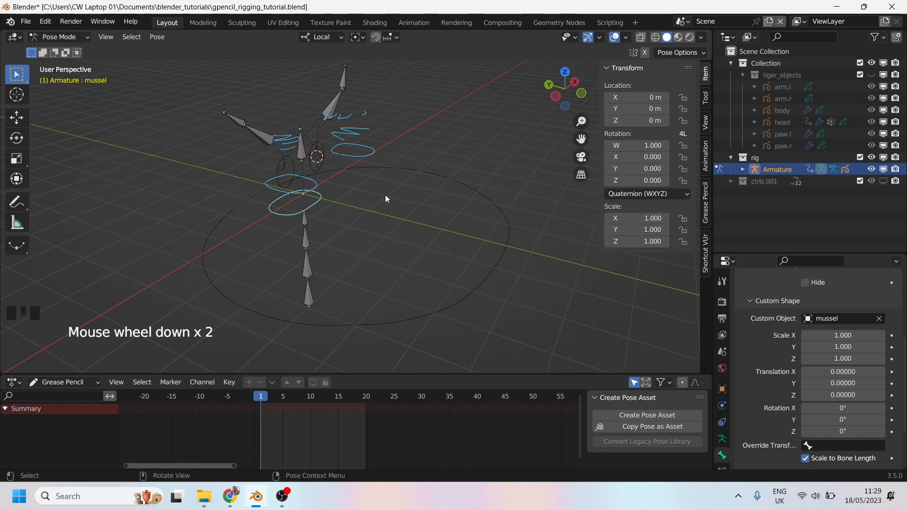
Set the head bone's head_ctrl shape to rotation X -90° and untick Scale to Bone Length.
drag(419, 196, 333, 166)
scroll(down, 3)
drag(280, 192, 405, 215)
scroll(up, 3)
click(407, 170)
drag(372, 179, 475, 183)
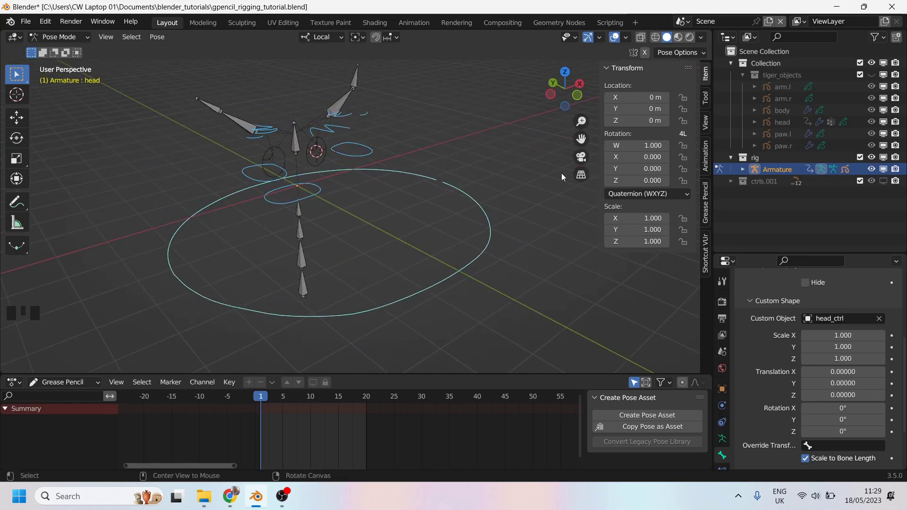
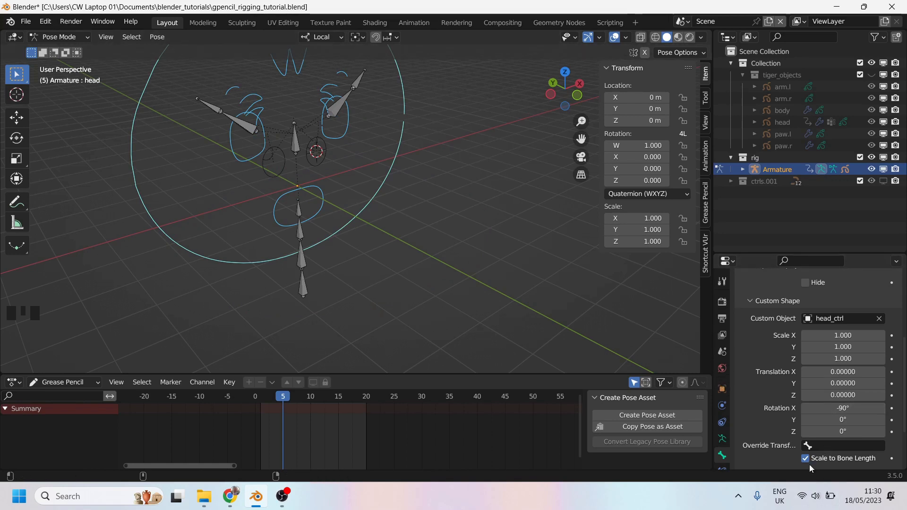
click(810, 462)
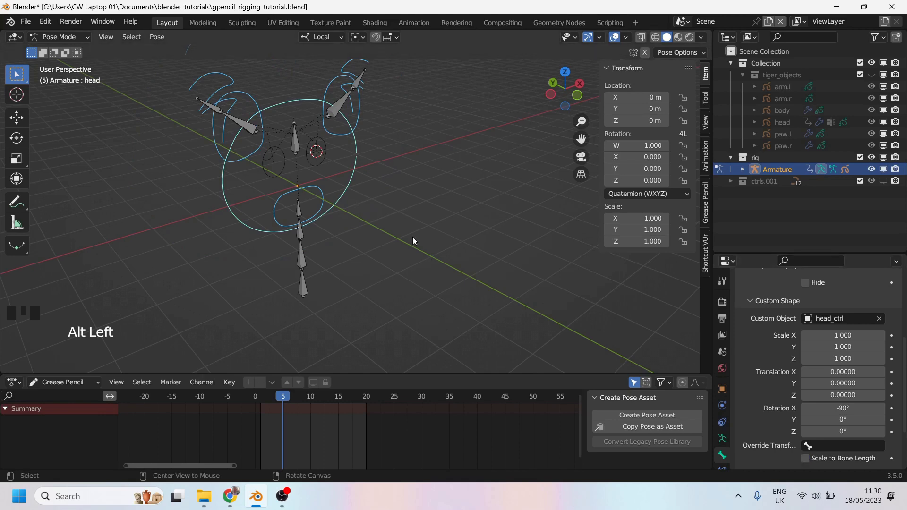
drag(418, 193, 346, 212)
scroll(up, 3)
drag(325, 201, 299, 148)
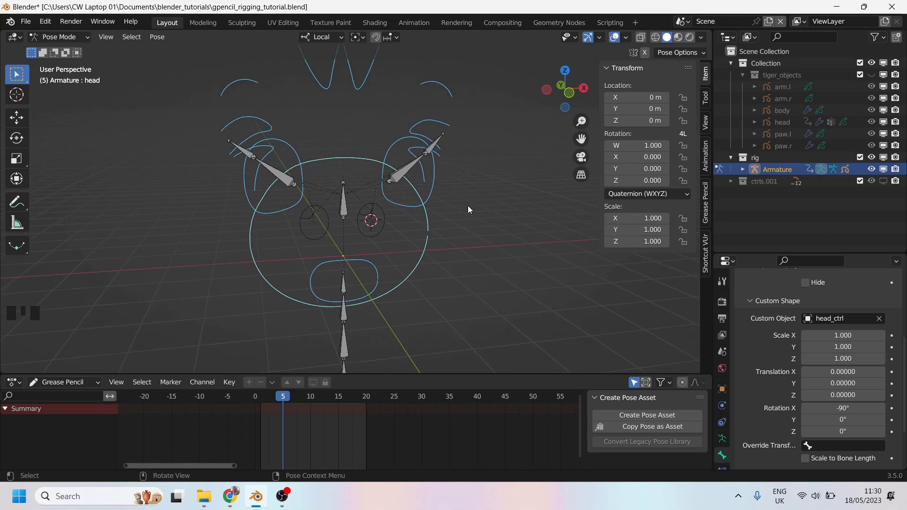
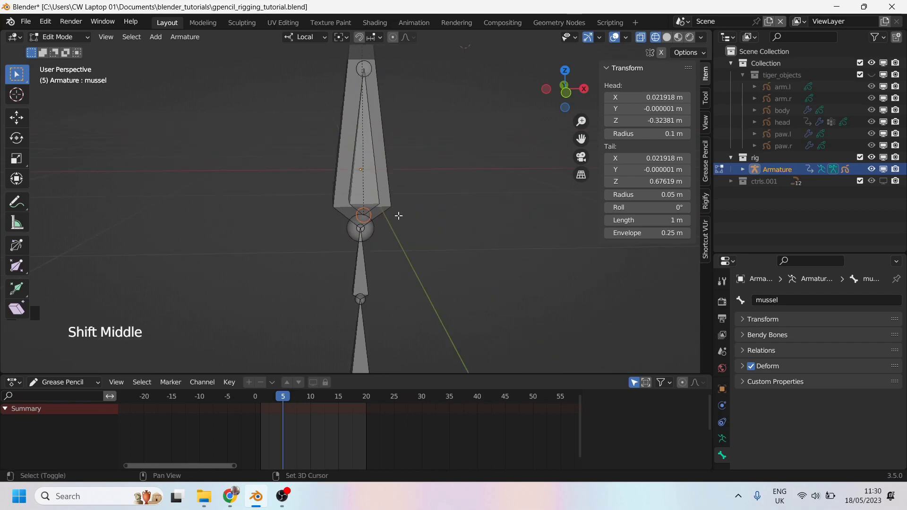
Snap the 3D cursor to the mussel bone with Shift+S and unhide ctrls.001.
key(shift+s)
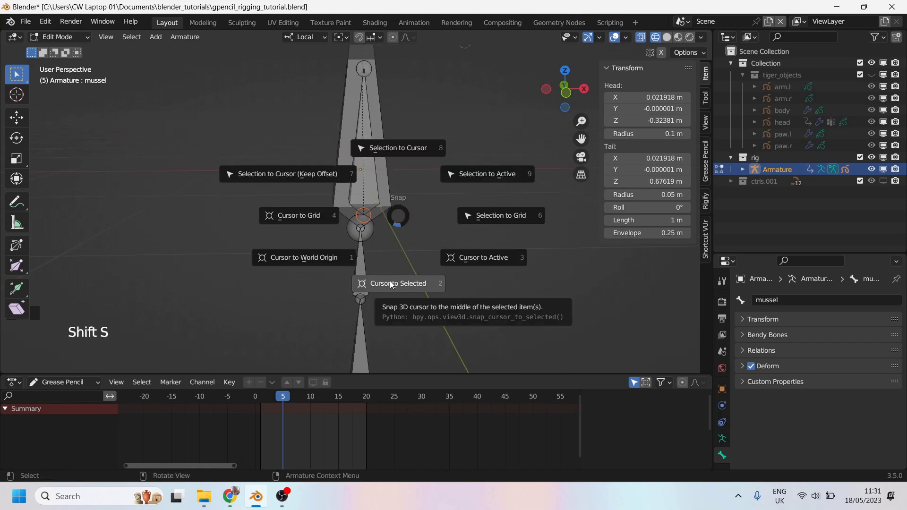
drag(452, 218, 887, 183)
click(887, 183)
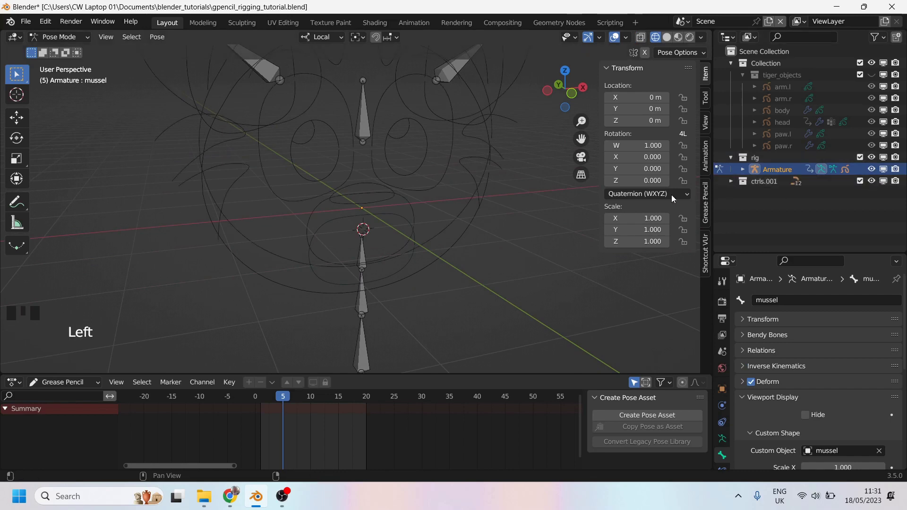
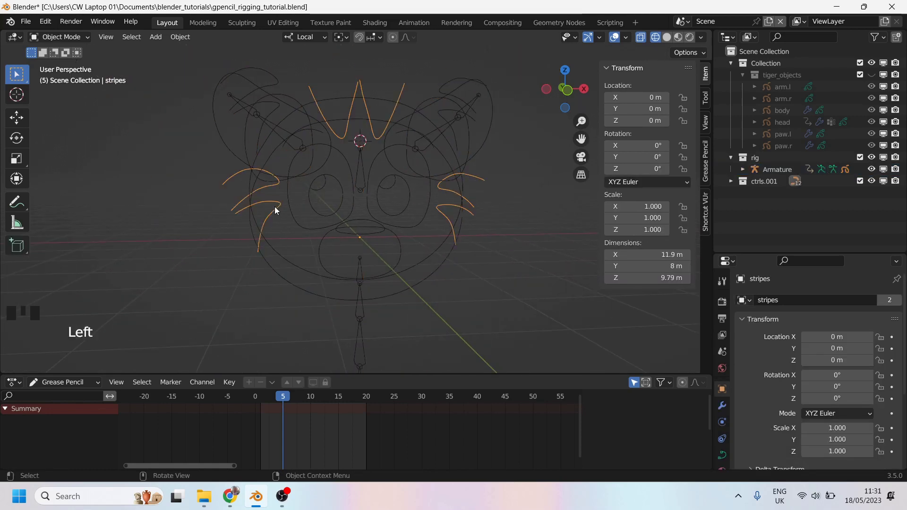
Snap the cursor to the stripes bone and align the stripes curve's origin to it.
drag(280, 210, 346, 194)
middle_click(346, 195)
scroll(up, 3)
drag(366, 256, 372, 155)
click(373, 154)
key(Tab)
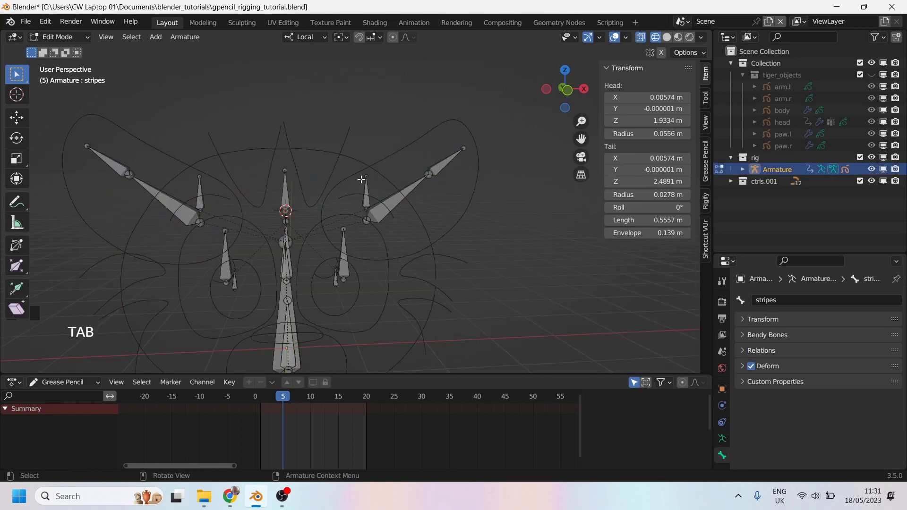
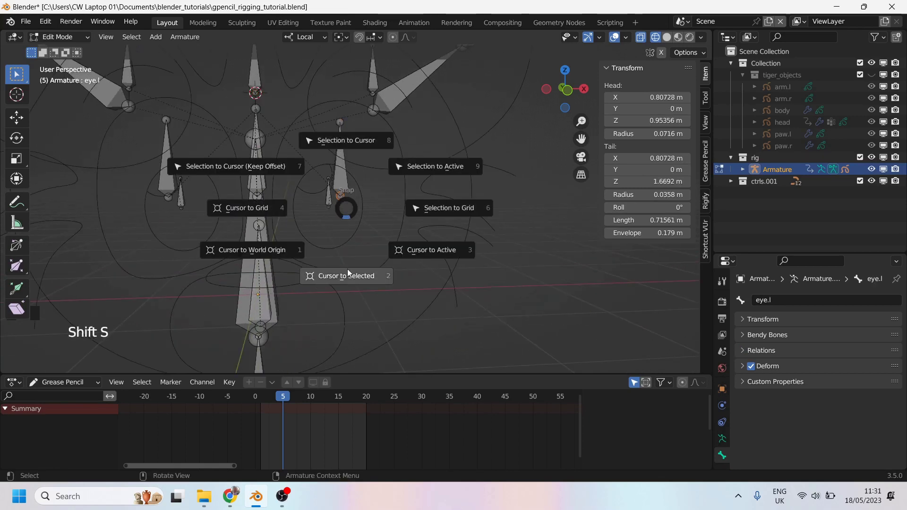
Align the eye curves' origins to their bone heads, eye.l at X 0.80728 m, Z 0.95356 m.
click(382, 240)
drag(383, 239, 310, 246)
scroll(up, 3)
drag(271, 201, 321, 152)
click(321, 152)
click(367, 169)
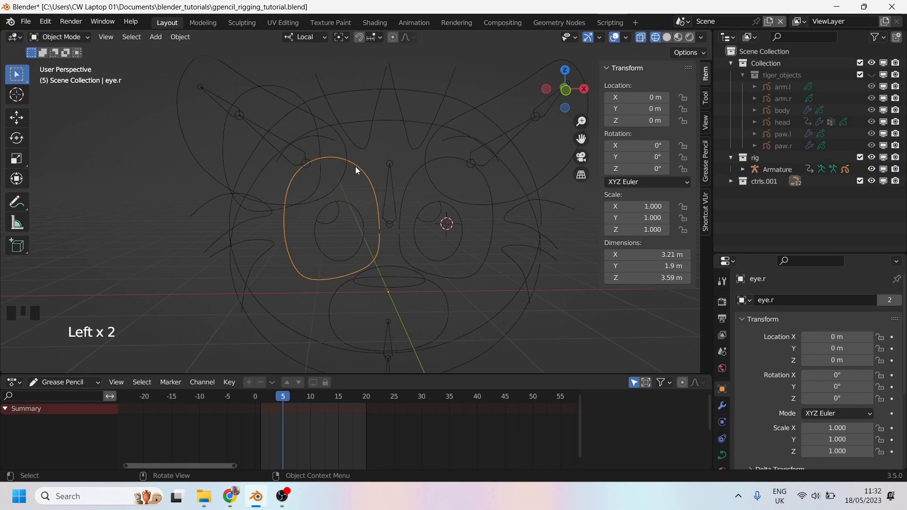
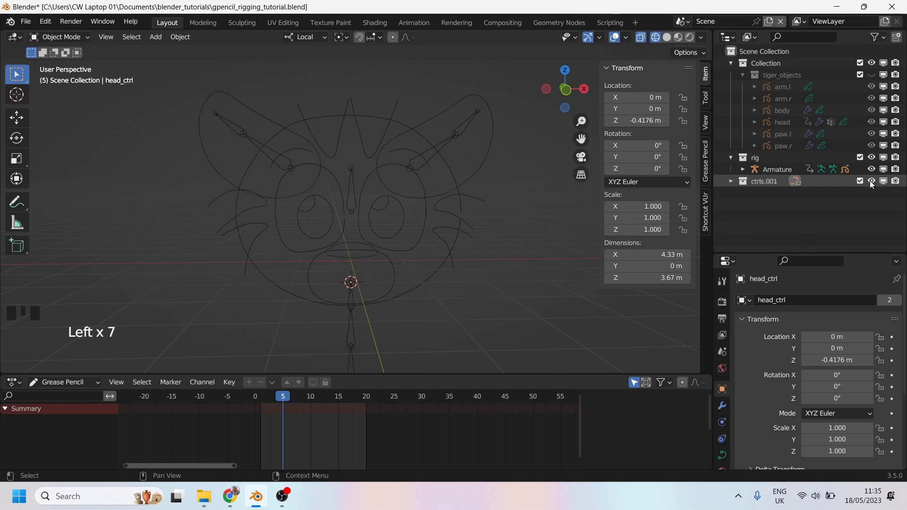
Unhide ctrls.001 and delete the surplus control object.
double_click(873, 185)
click(873, 185)
click(873, 185)
click(873, 185)
click(872, 184)
double_click(873, 185)
click(873, 184)
click(873, 185)
click(873, 185)
double_click(873, 184)
click(873, 185)
click(873, 185)
click(873, 185)
double_click(873, 185)
click(357, 247)
key(Delete)
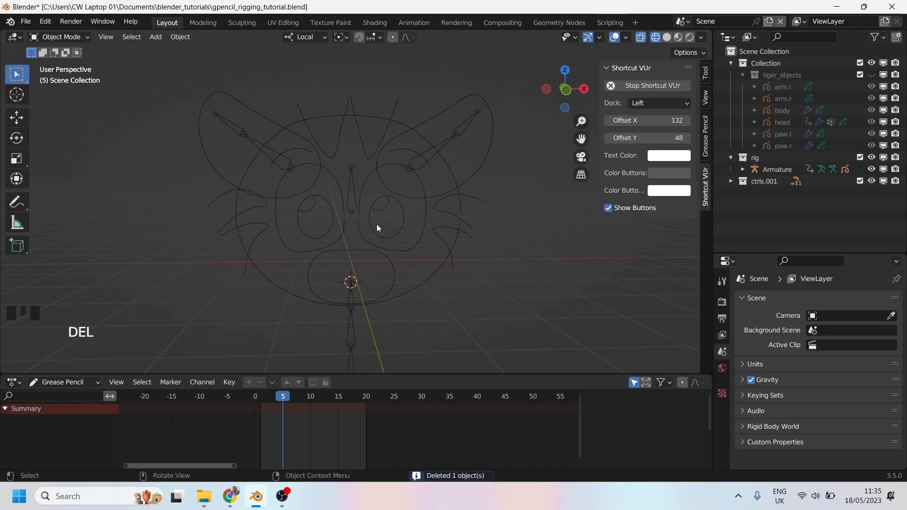
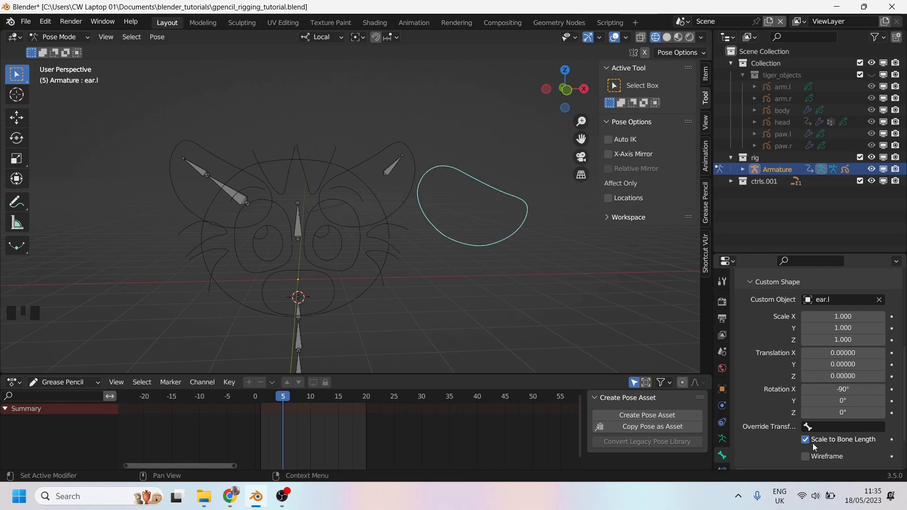
Set ear.l as the ear.l bone's custom object with rotation X -90°.
click(810, 441)
scroll(up, 3)
key(shift+s)
key(Tab)
scroll(down, 3)
click(448, 221)
In front orthographic, grab the ear.l bone's tail back toward the ear tip, nearly horizontal.
drag(396, 144, 467, 220)
scroll(up, 3)
drag(383, 202, 426, 209)
key(Tab)
key(Tab)
drag(409, 210, 396, 237)
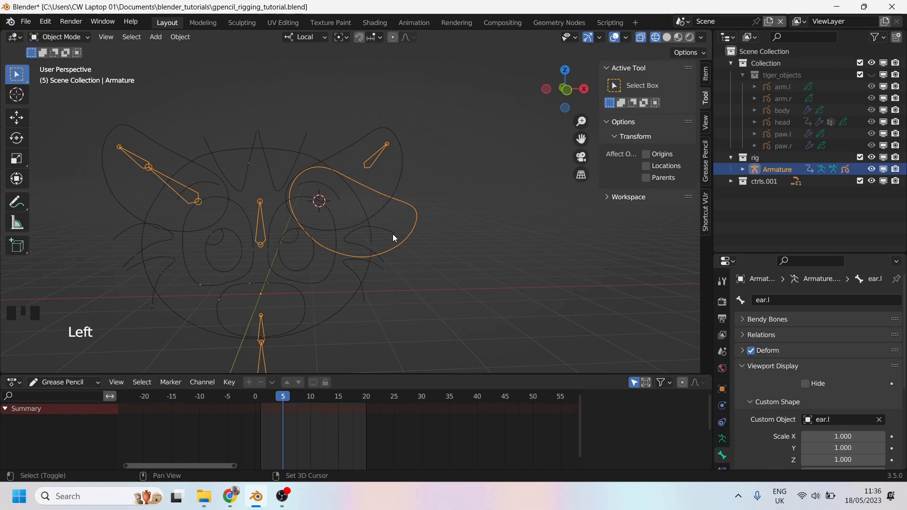
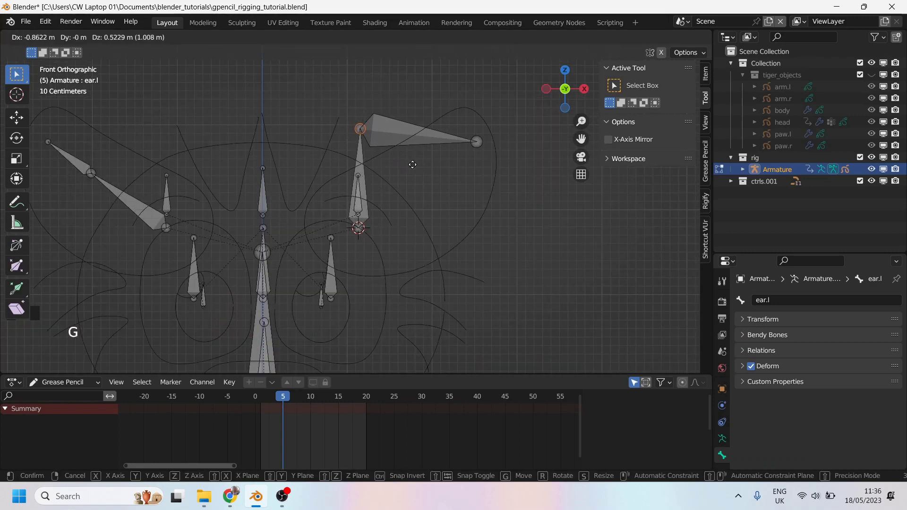
Untick Scale to Bone Length for the ear.l shape in Pose Mode.
key(Tab)
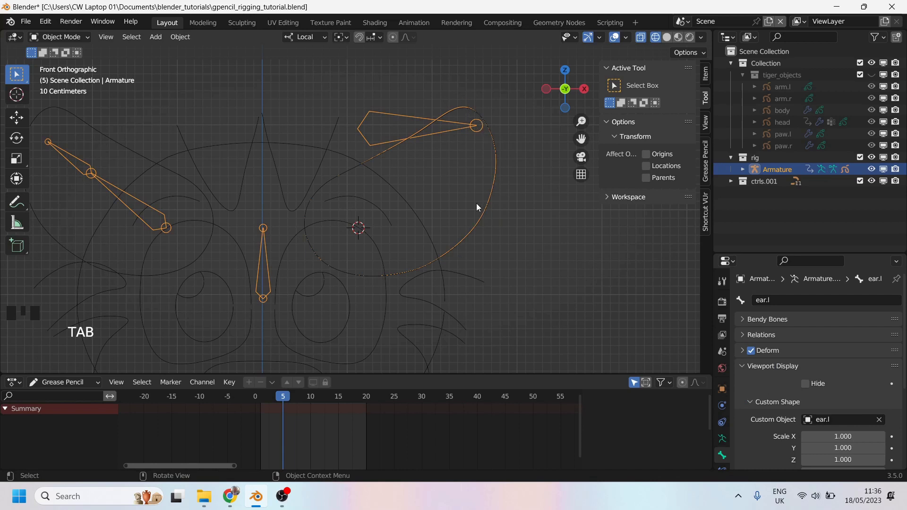
key(Tab)
key(ctrl+z)
key(Tab)
drag(482, 246, 481, 219)
scroll(up, 3)
key(ctrl+Tab)
click(483, 203)
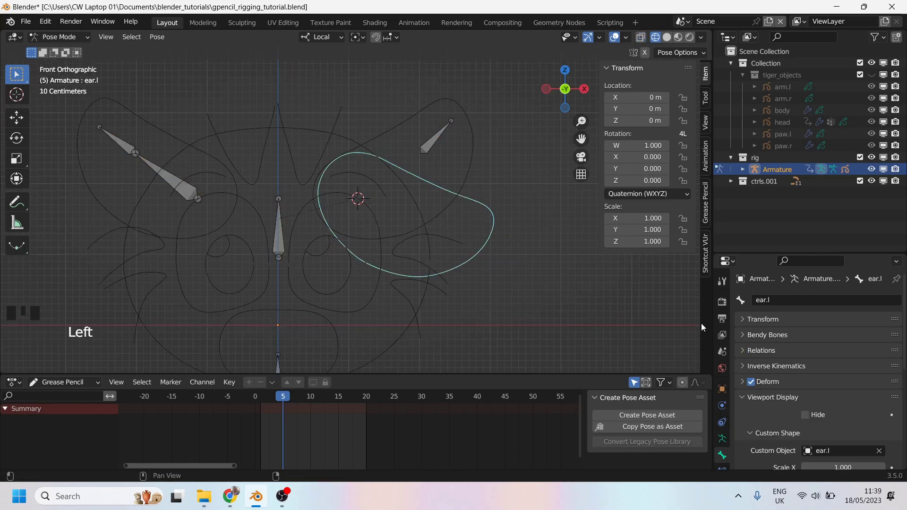
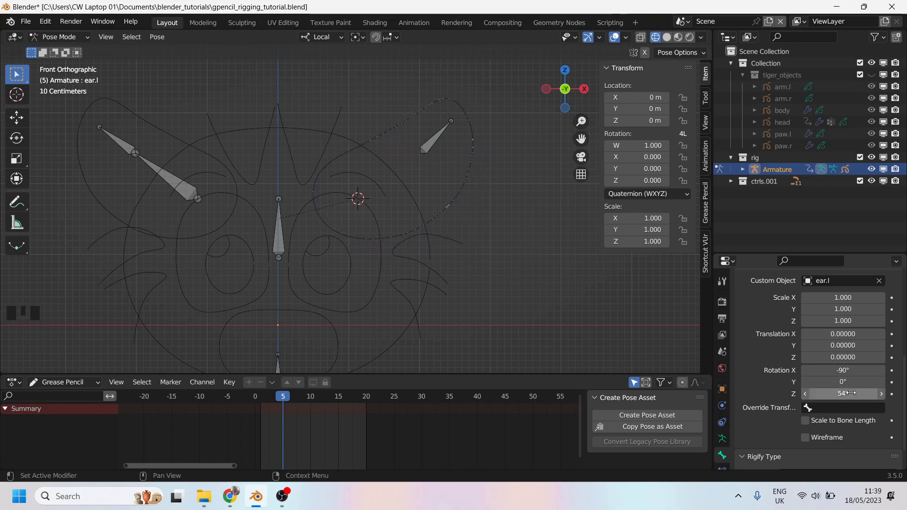
Rotate the ear.l custom shape about 54° on Z to fit the ear and select ear.l.001.
drag(451, 195, 416, 215)
scroll(down, 3)
drag(398, 206, 393, 234)
scroll(up, 3)
scroll(down, 3)
click(418, 181)
click(399, 191)
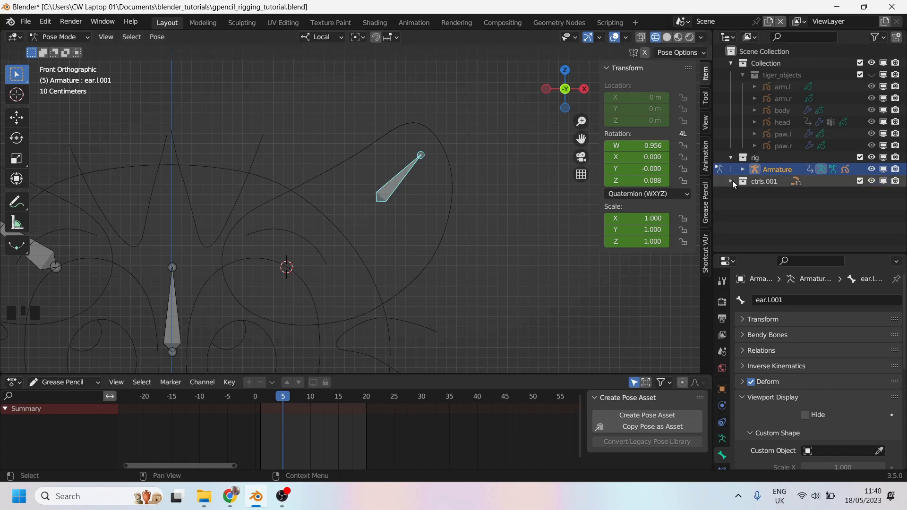
Edit the ear.l curve's points around the ear and separate part into ear.l.001 with P.
click(736, 183)
key(Tab)
scroll(down, 3)
scroll(up, 3)
click(873, 174)
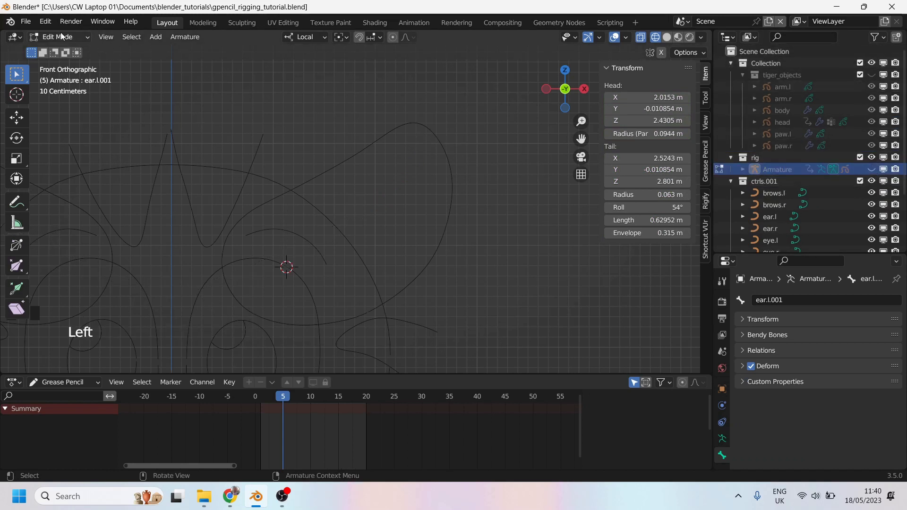
click(53, 51)
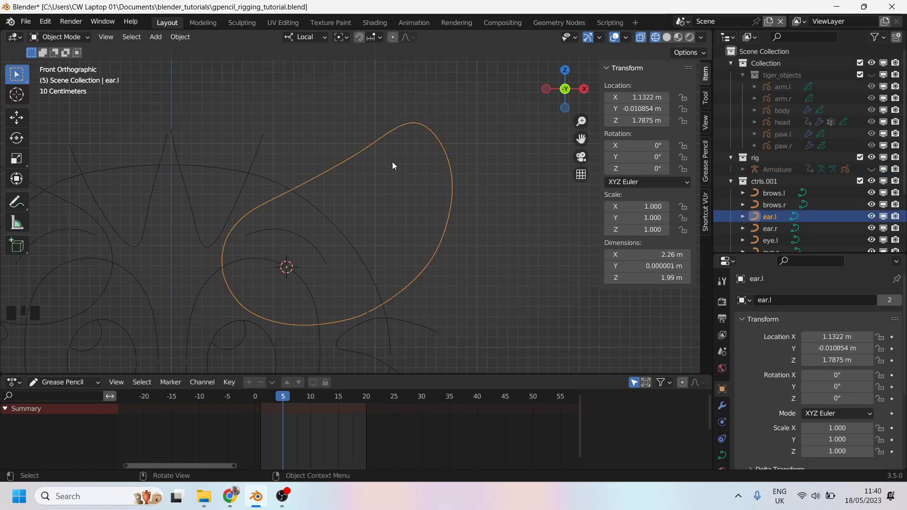
key(Tab)
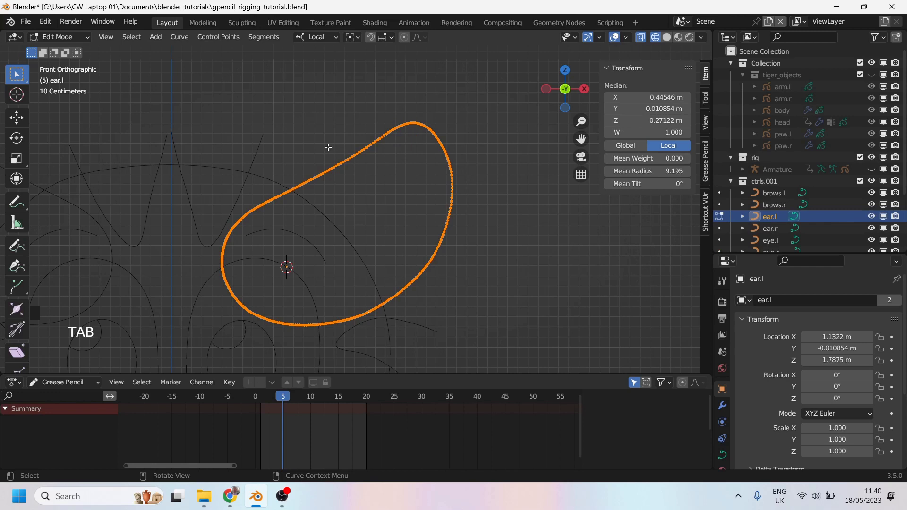
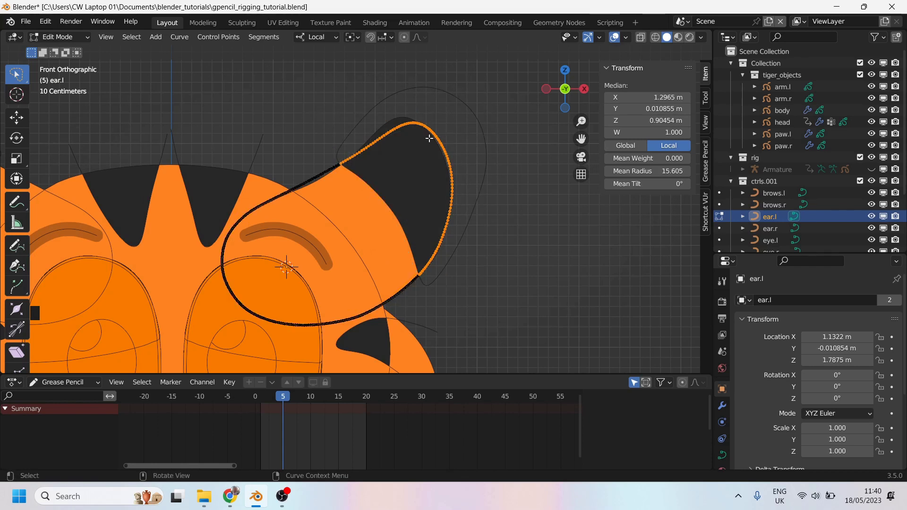
key(p)
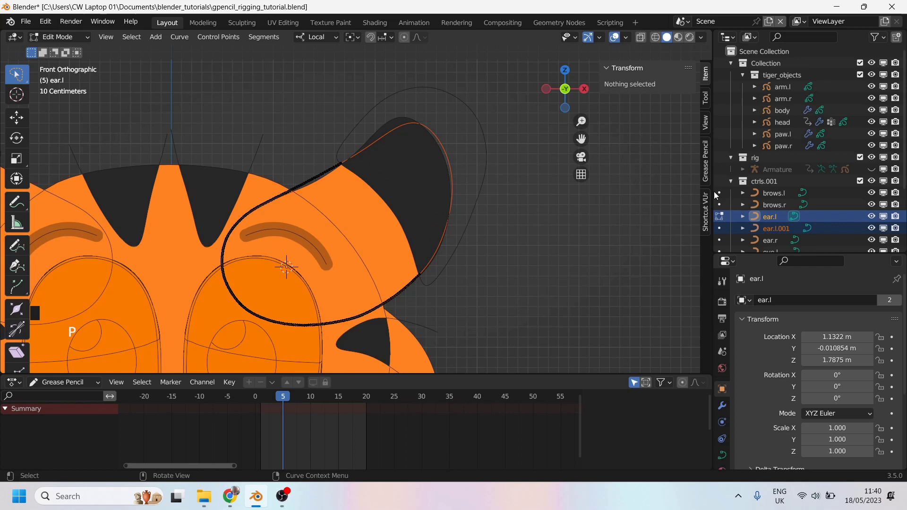
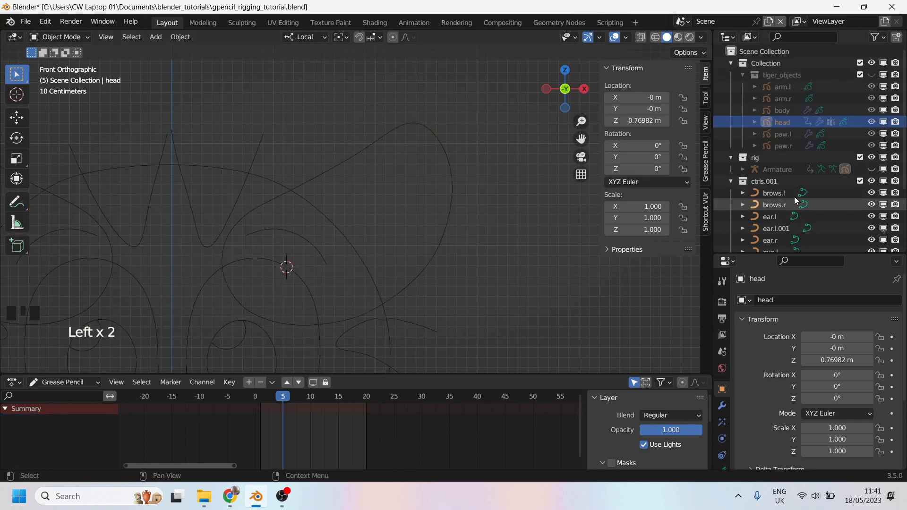
Select the Armature with the ear.l.001 bone's custom shape settings open.
drag(878, 171, 397, 184)
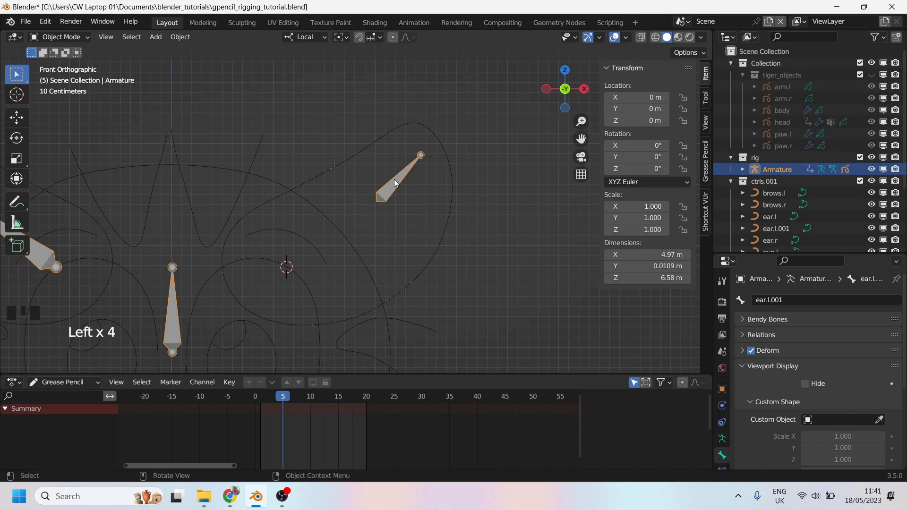
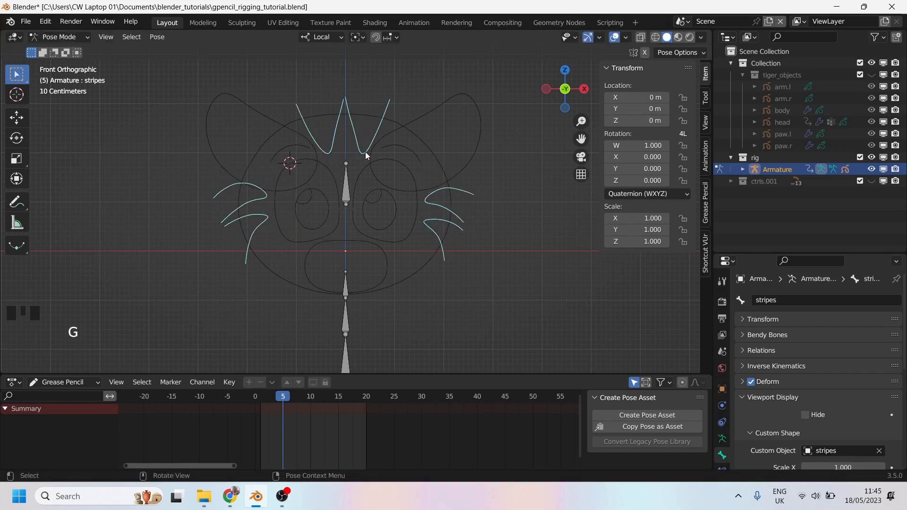
Switch the viewport shading so the tiger's coloured artwork shows beneath the bone controls.
click(876, 78)
click(357, 135)
double_click(345, 109)
click(242, 113)
click(300, 108)
Zoom in and centre the view on the tiger's head.
drag(356, 128, 367, 131)
drag(368, 122, 345, 126)
scroll(up, 3)
drag(344, 129, 356, 205)
scroll(up, 3)
drag(374, 129, 380, 177)
scroll(up, 3)
drag(348, 112, 381, 126)
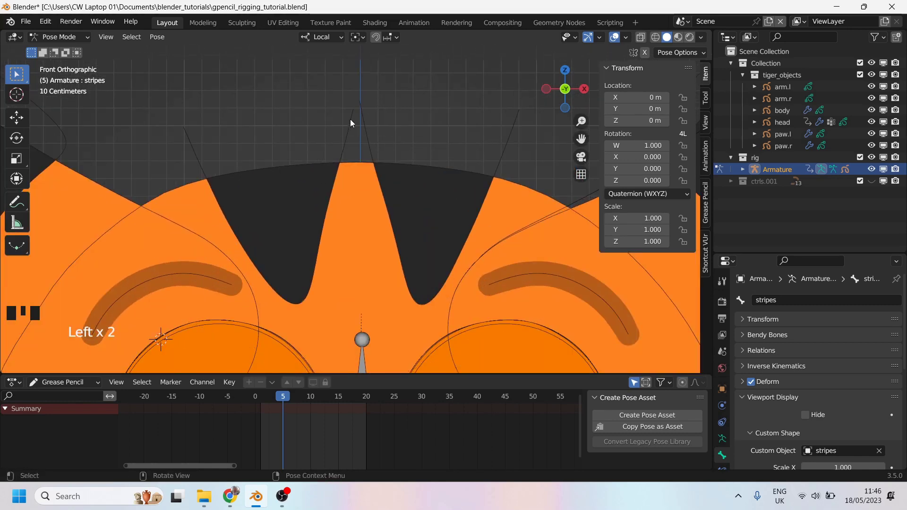
drag(361, 125, 394, 136)
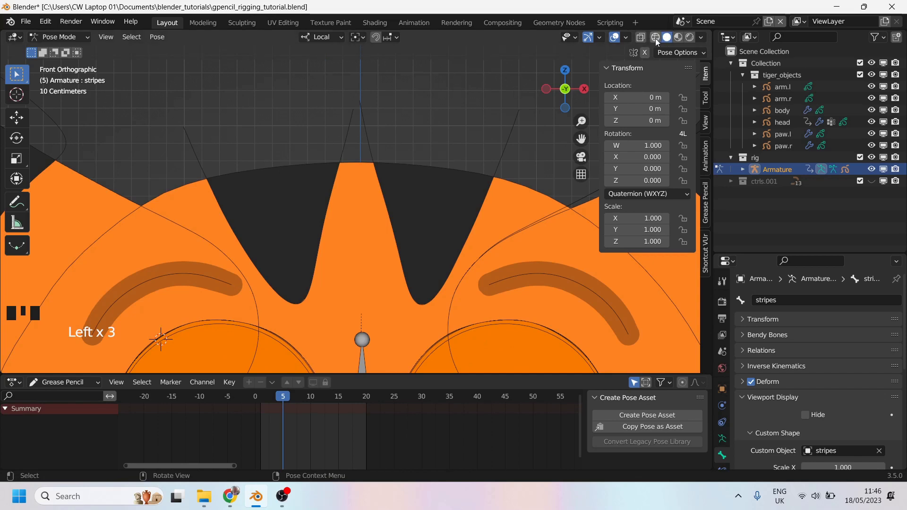
Select the pupil.l control over the tiger's left eye, ready to move it.
drag(630, 39, 319, 119)
scroll(down, 3)
click(393, 180)
drag(394, 178, 422, 189)
click(422, 189)
drag(424, 170, 426, 158)
scroll(up, 3)
click(445, 157)
Nudge the left pupil and left eye controls with grab moves over the eye.
key(g)
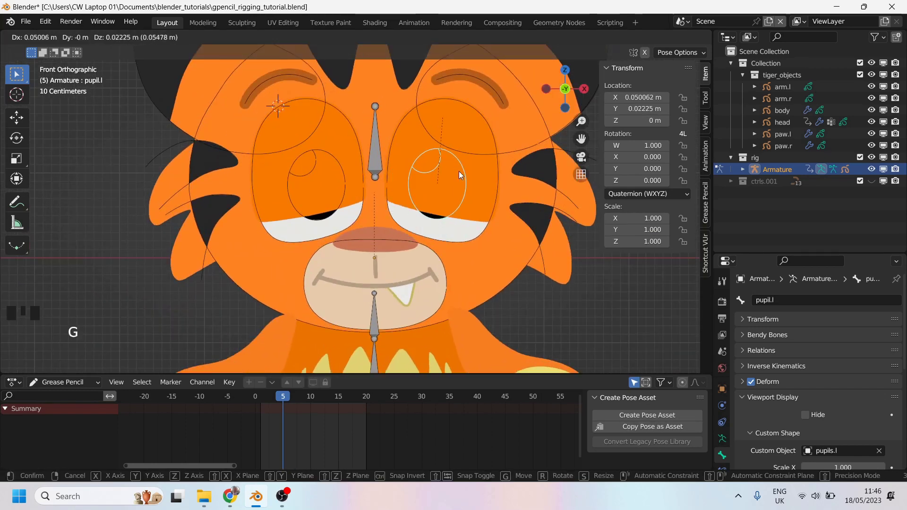
click(476, 113)
key(g)
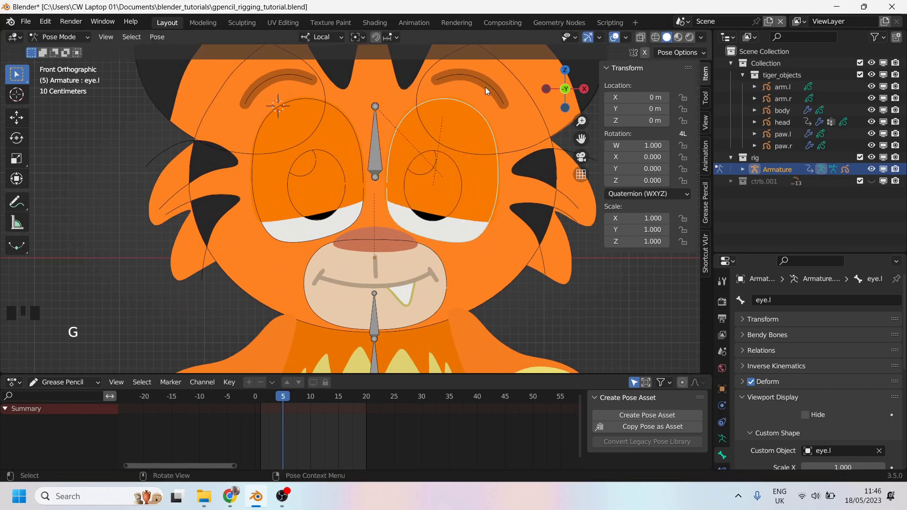
drag(437, 115, 411, 114)
click(411, 114)
Reframe on the whole head and select the ear.r bone control.
scroll(down, 3)
drag(417, 168, 399, 182)
drag(433, 174, 292, 108)
click(292, 108)
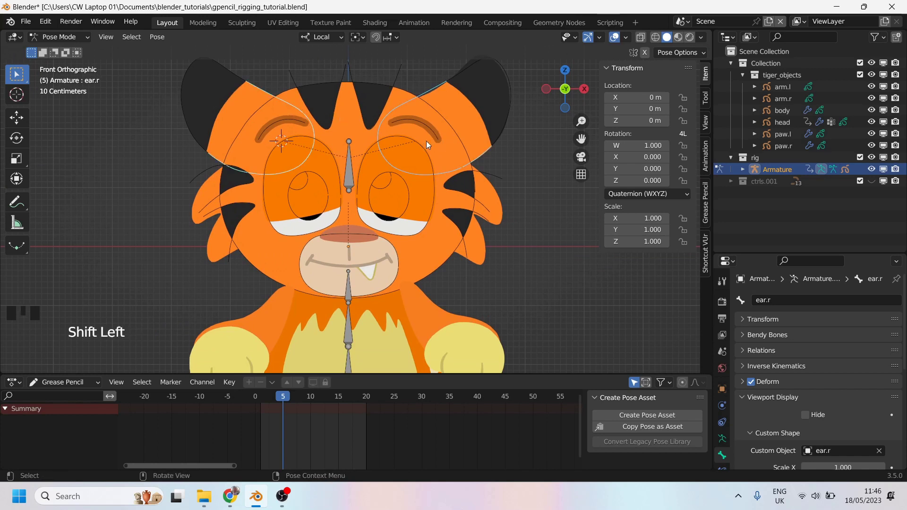
scroll(down, 3)
key(ctrl+z)
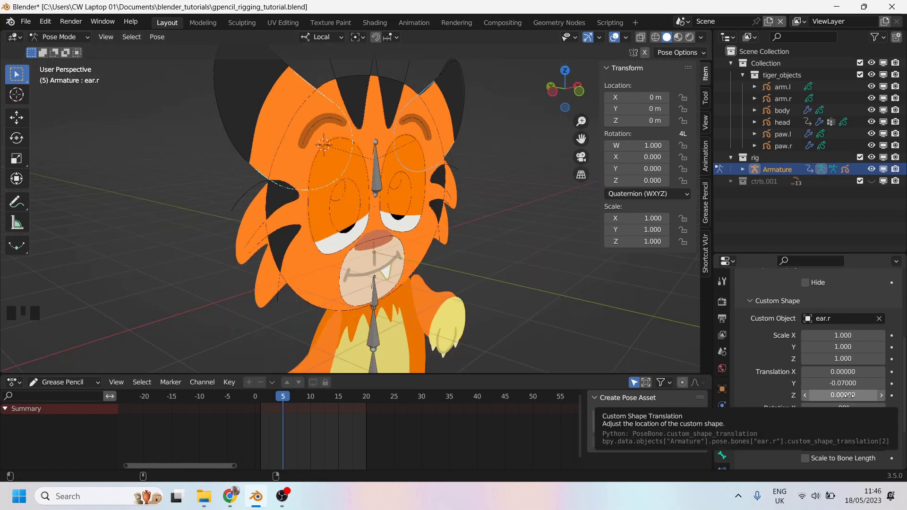
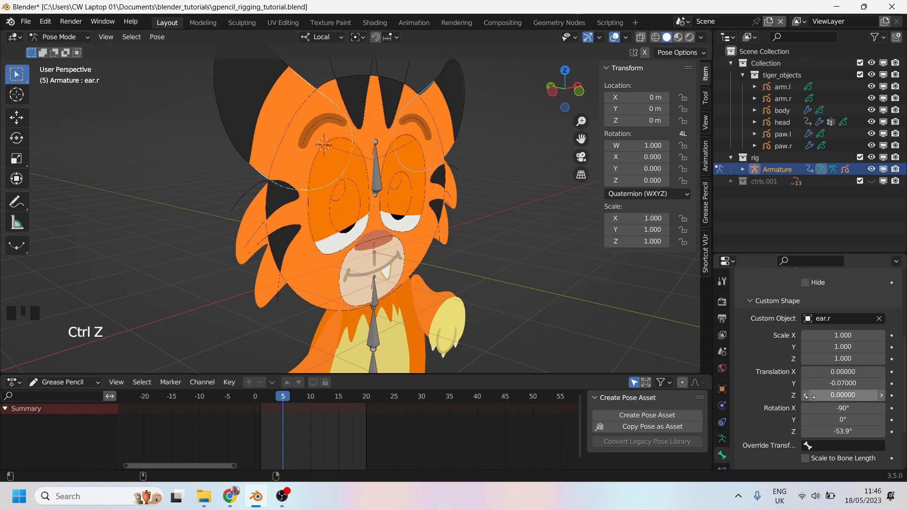
Offset the ear.r custom shape by -0.07 in Y and -0.01 in Z so it sits around the ear.
drag(812, 401, 445, 146)
drag(446, 146, 399, 152)
middle_click(447, 160)
drag(413, 160, 329, 147)
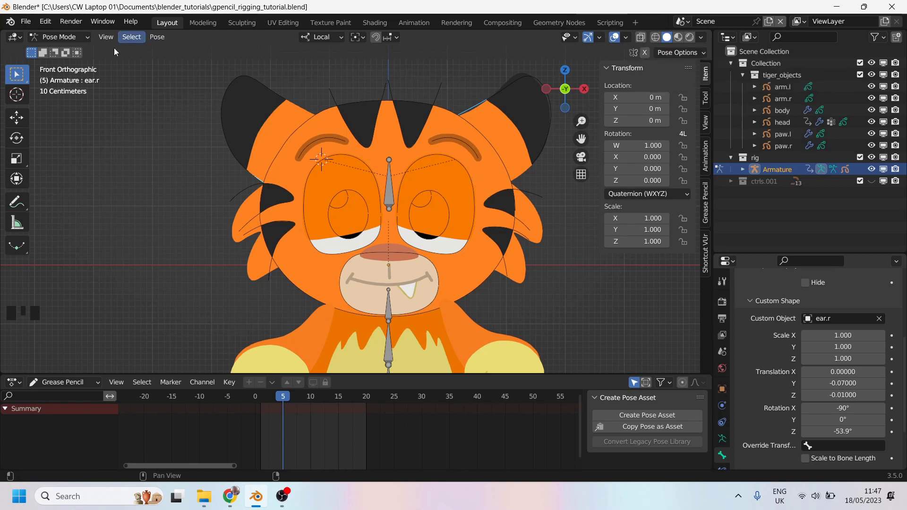
drag(645, 41, 653, 53)
Recentre the head in view and undo the last stray adjustment, leaving ear.l.001 active.
middle_click(395, 121)
scroll(up, 3)
drag(283, 117, 233, 121)
scroll(down, 3)
scroll(up, 3)
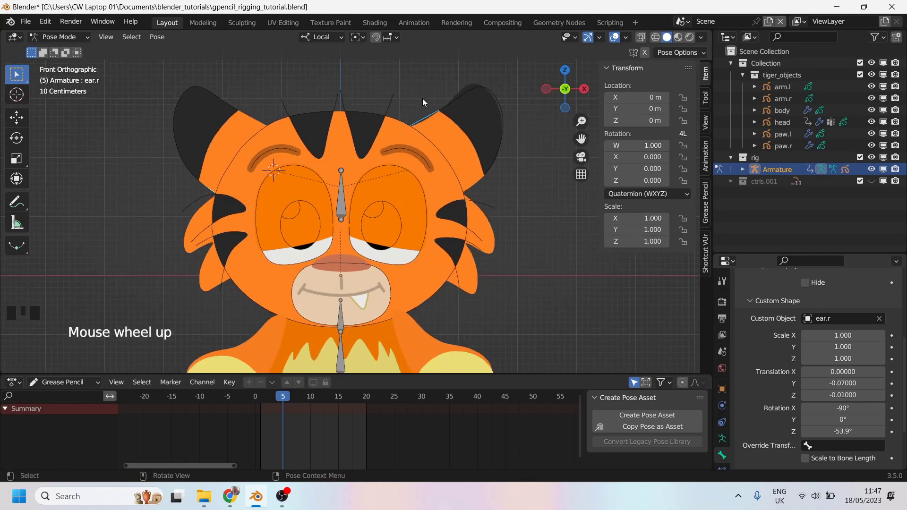
key(ctrl+z)
Enlarge the outer ear controls, scaling the ear.r.001 custom shape to about 1.14, then select the stripes bone.
click(468, 94)
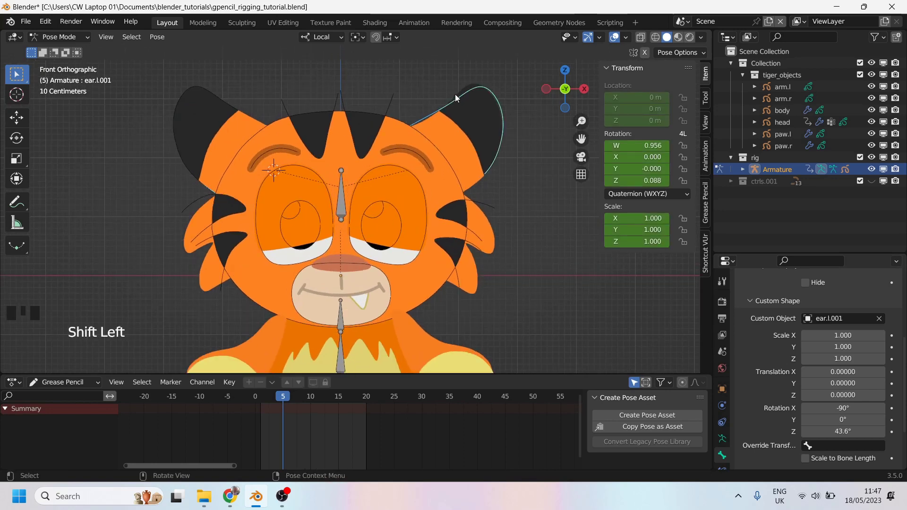
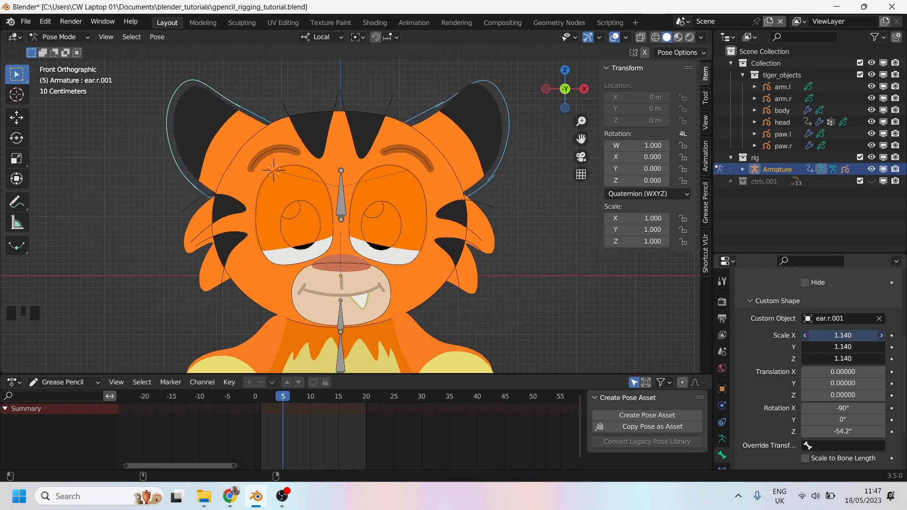
drag(374, 136, 384, 152)
scroll(up, 3)
click(362, 107)
scroll(down, 3)
scroll(up, 3)
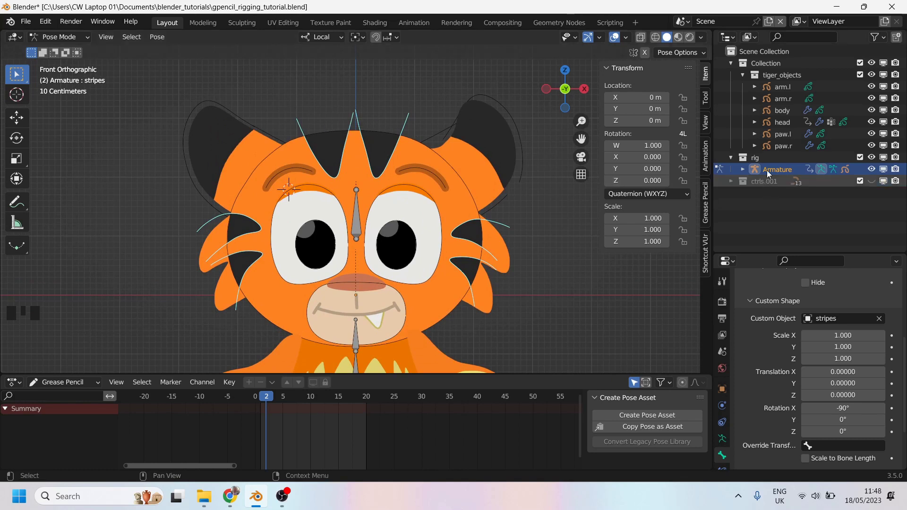
Hide the armature and delete the extra stripe curve points in Edit Mode, leaving short strokes over the stripes.
click(876, 172)
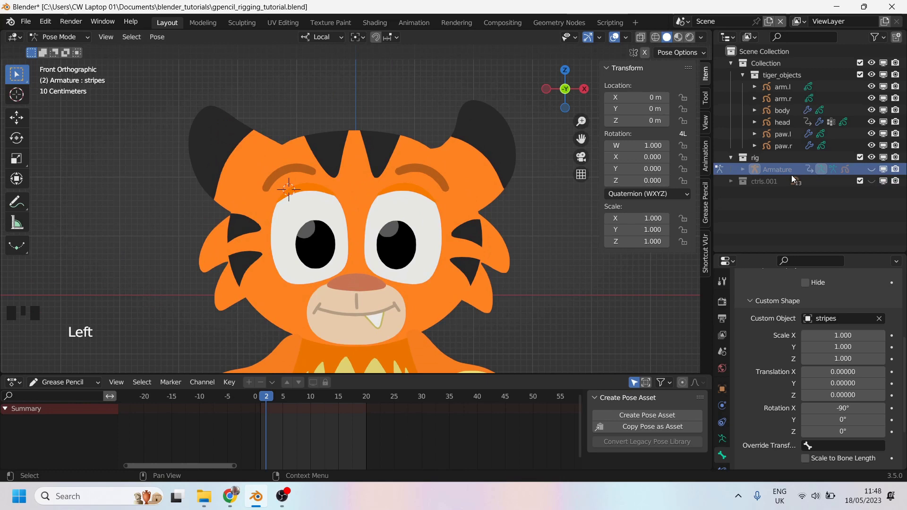
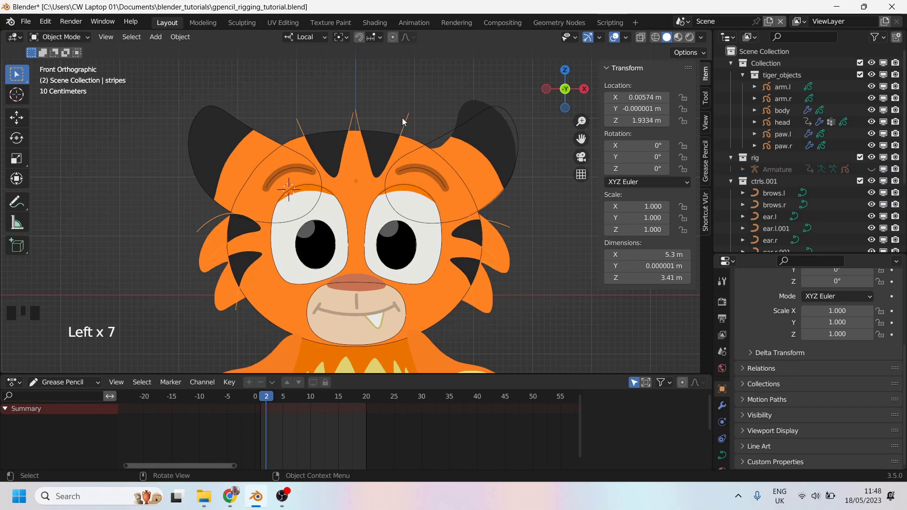
key(Tab)
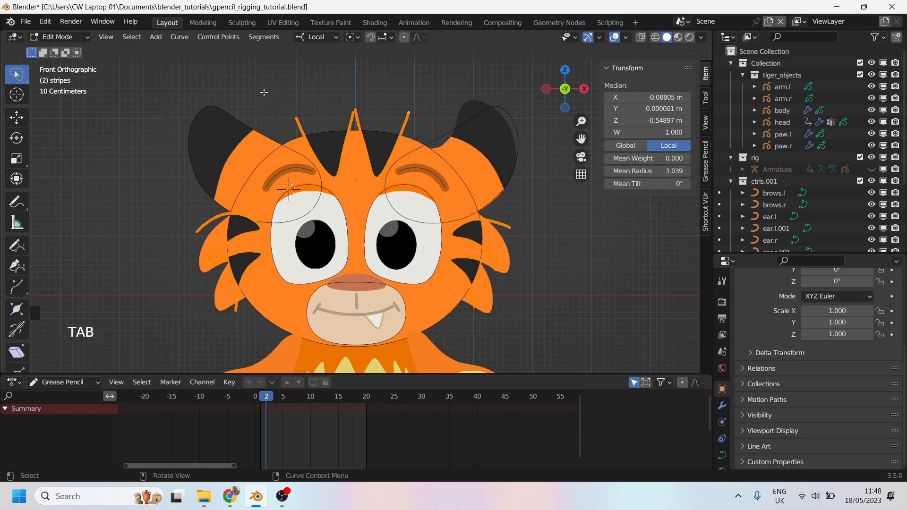
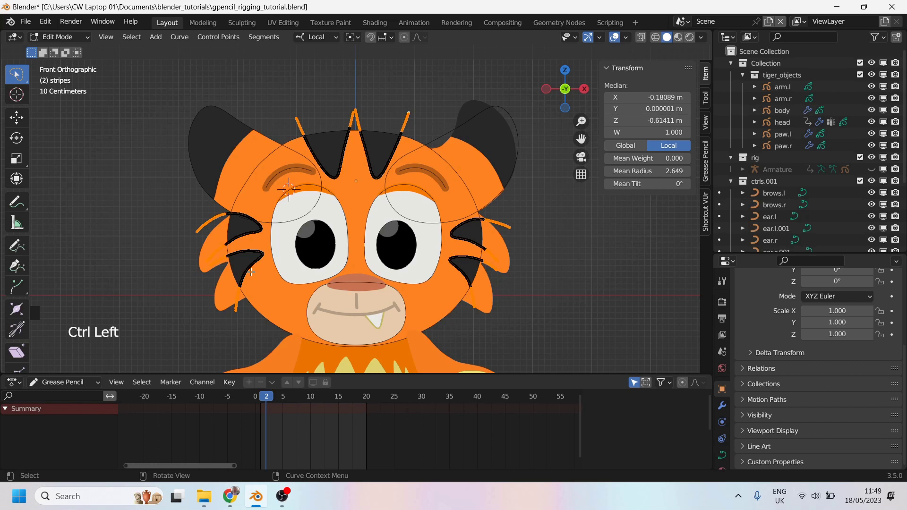
key(Delete)
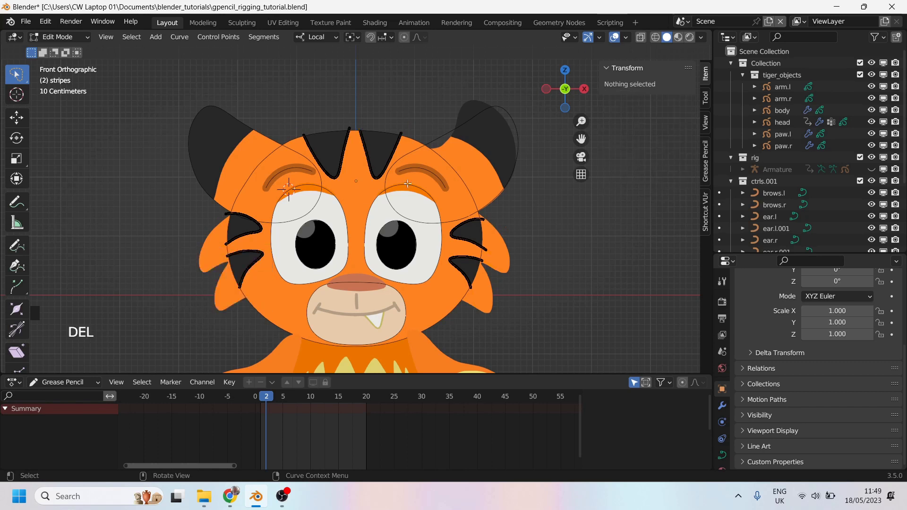
key(Tab)
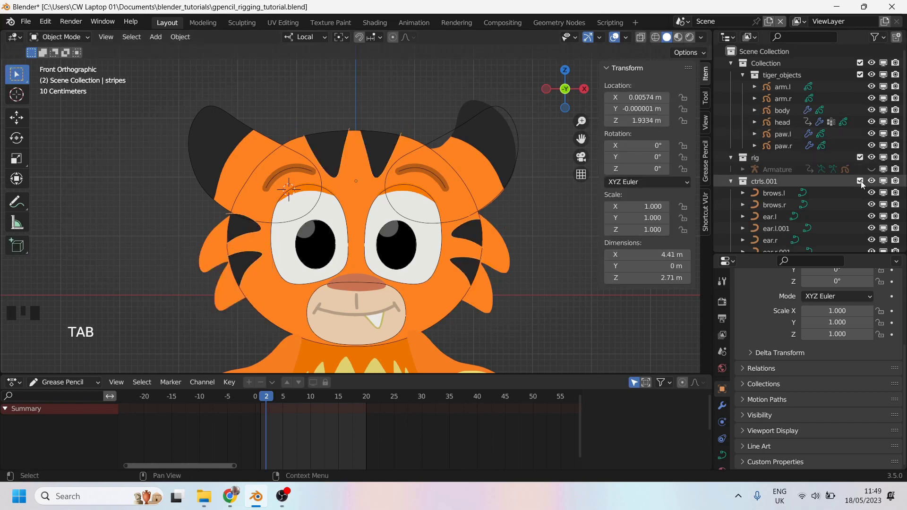
Hide the ctrls.001 collection and show and select the Armature with its custom-shaped controls.
click(886, 185)
click(734, 185)
click(876, 173)
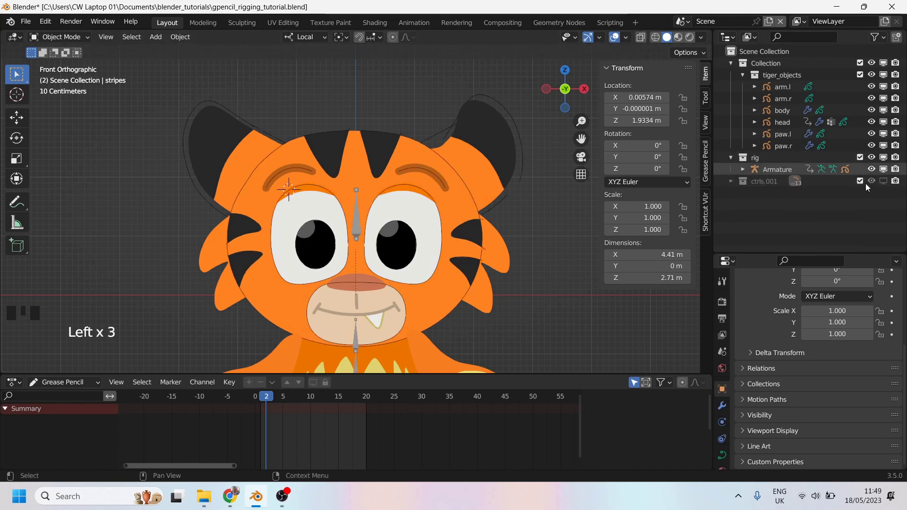
click(399, 151)
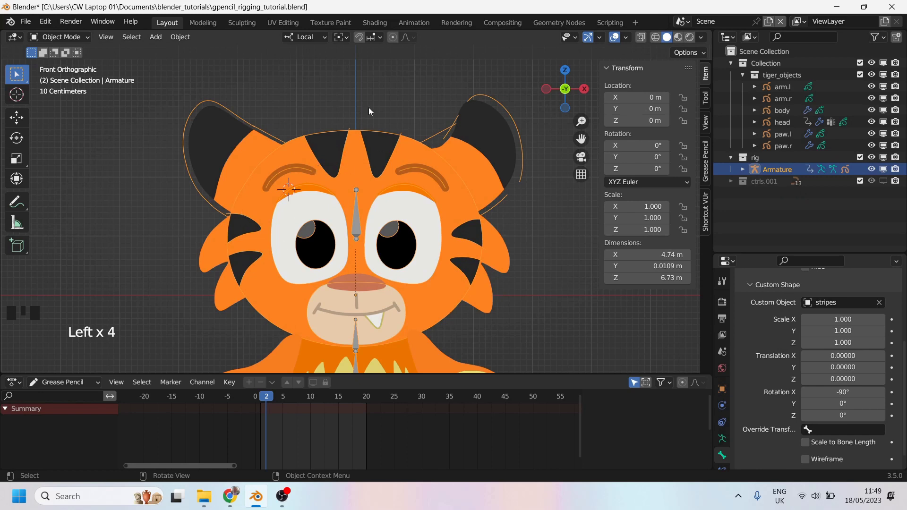
Make ctrls.001 the active collection, recentre the tiger and scrub the timeline back to frame 1.
scroll(up, 3)
click(776, 186)
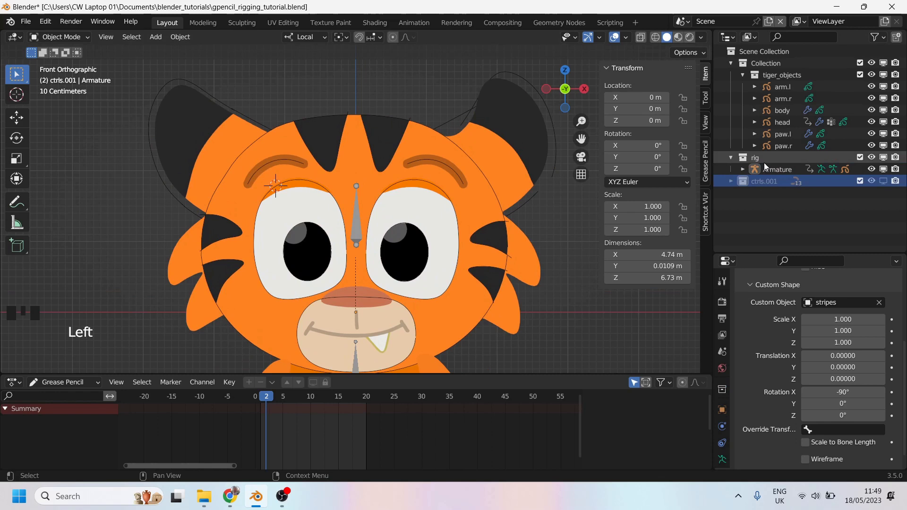
scroll(down, 3)
scroll(up, 3)
drag(427, 197, 434, 150)
scroll(up, 3)
scroll(down, 3)
scroll(up, 3)
drag(394, 191, 406, 219)
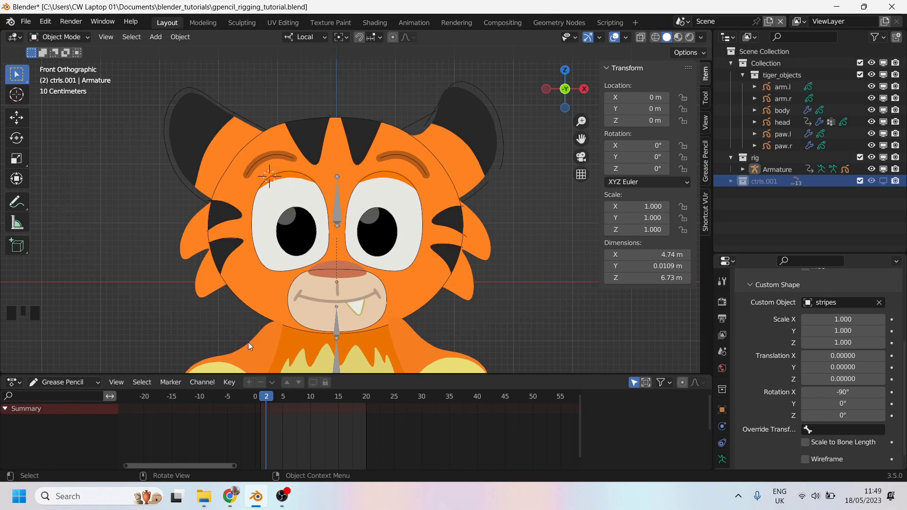
drag(269, 398, 261, 397)
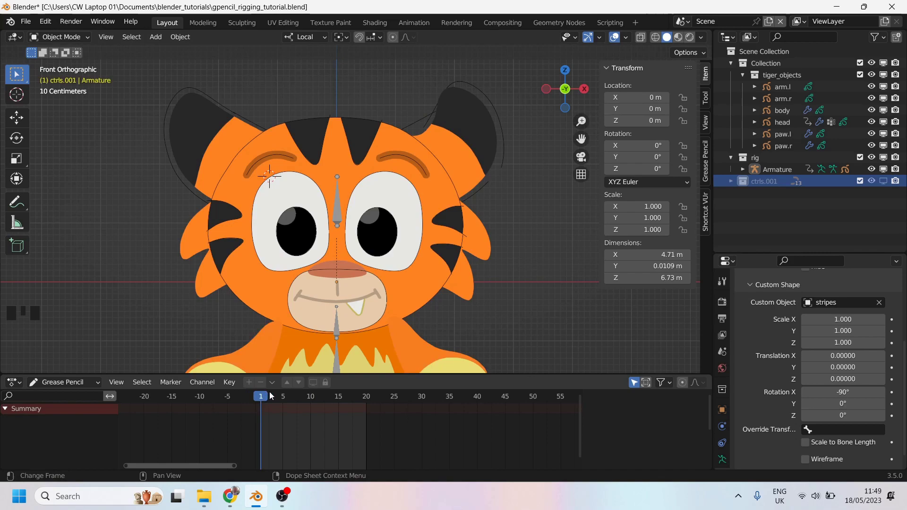